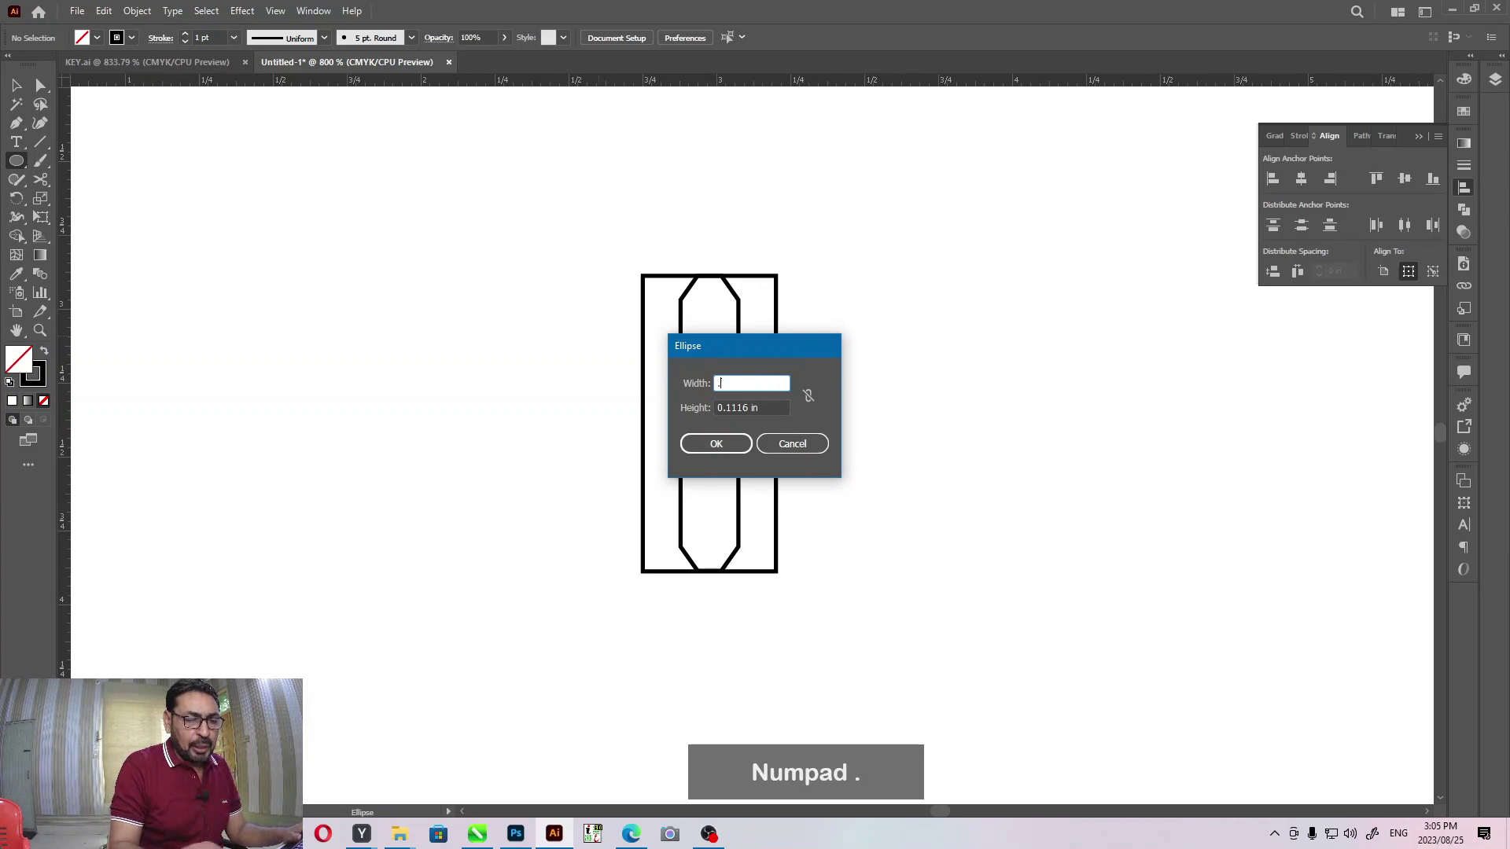
- Size the new ellipse as a 0.45 in by 0.45 in circle
key(KP_4)
key(KP_5)
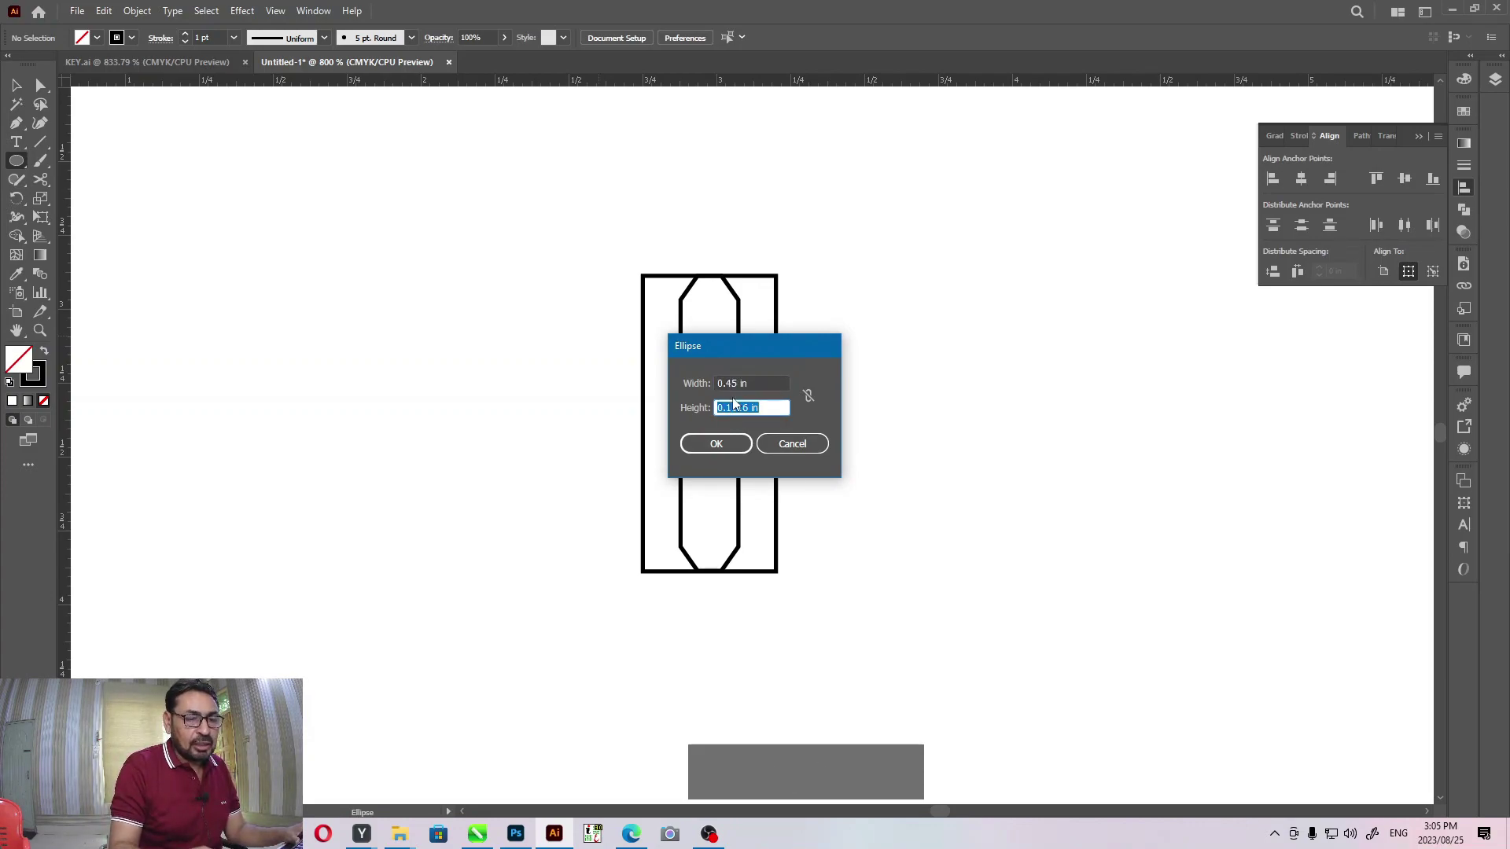
key(KP_Decimal)
key(KP_4)
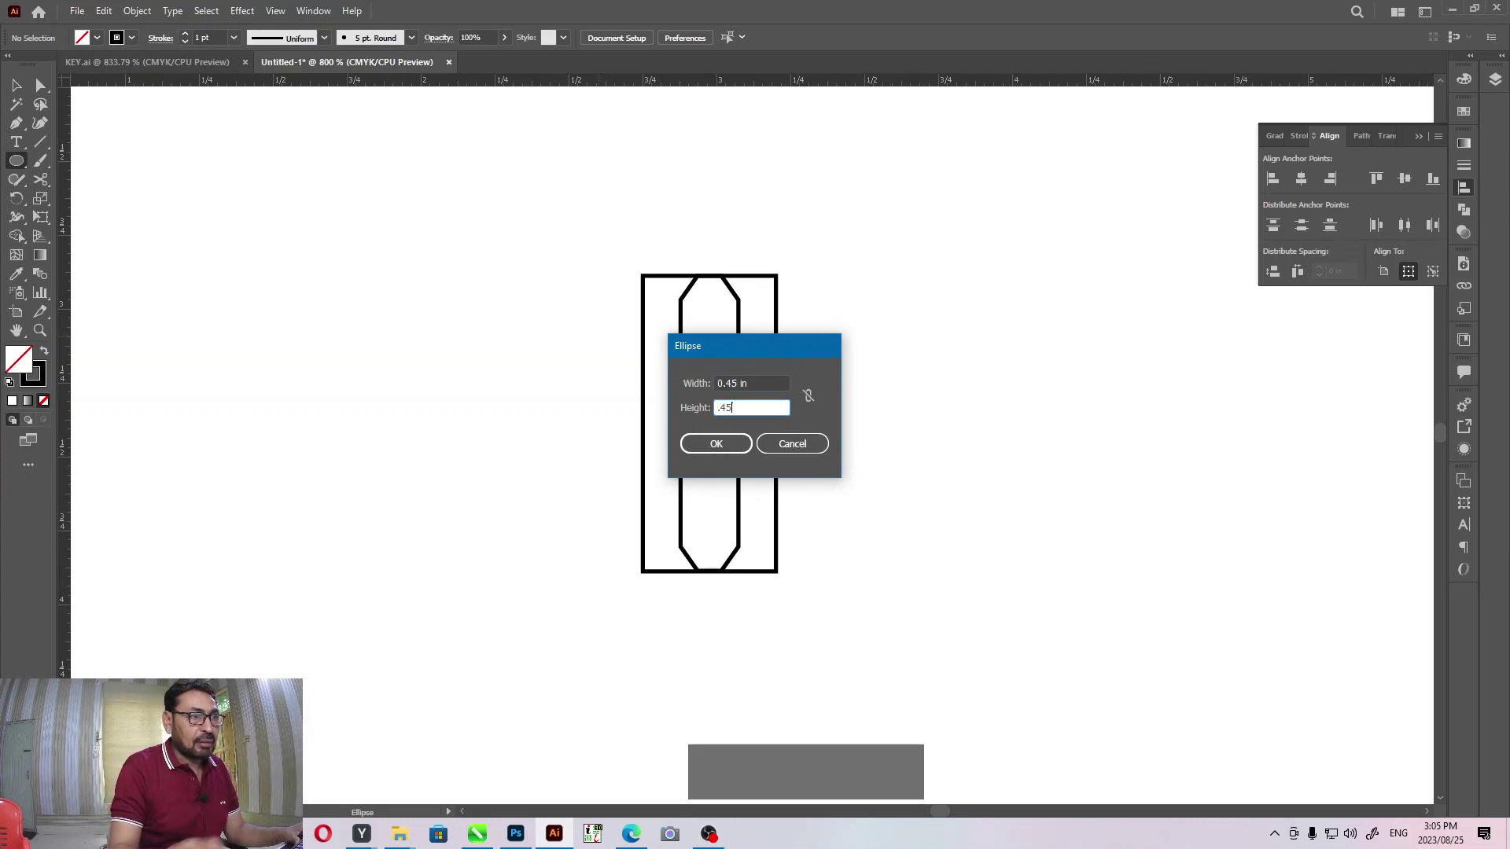
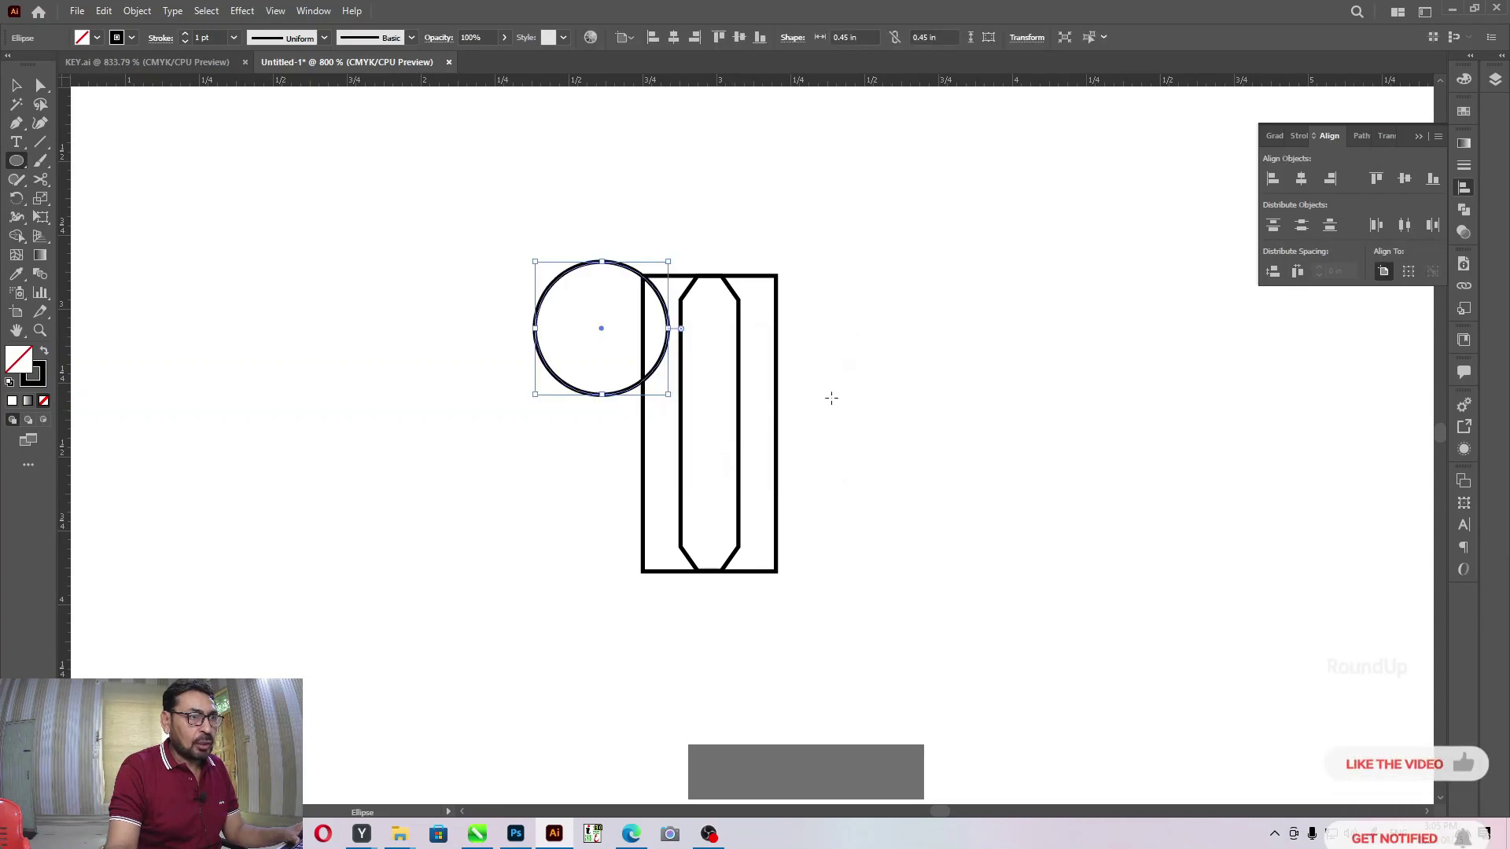
- Delete the outer rectangle and center the circle and bar horizontally
click(773, 262)
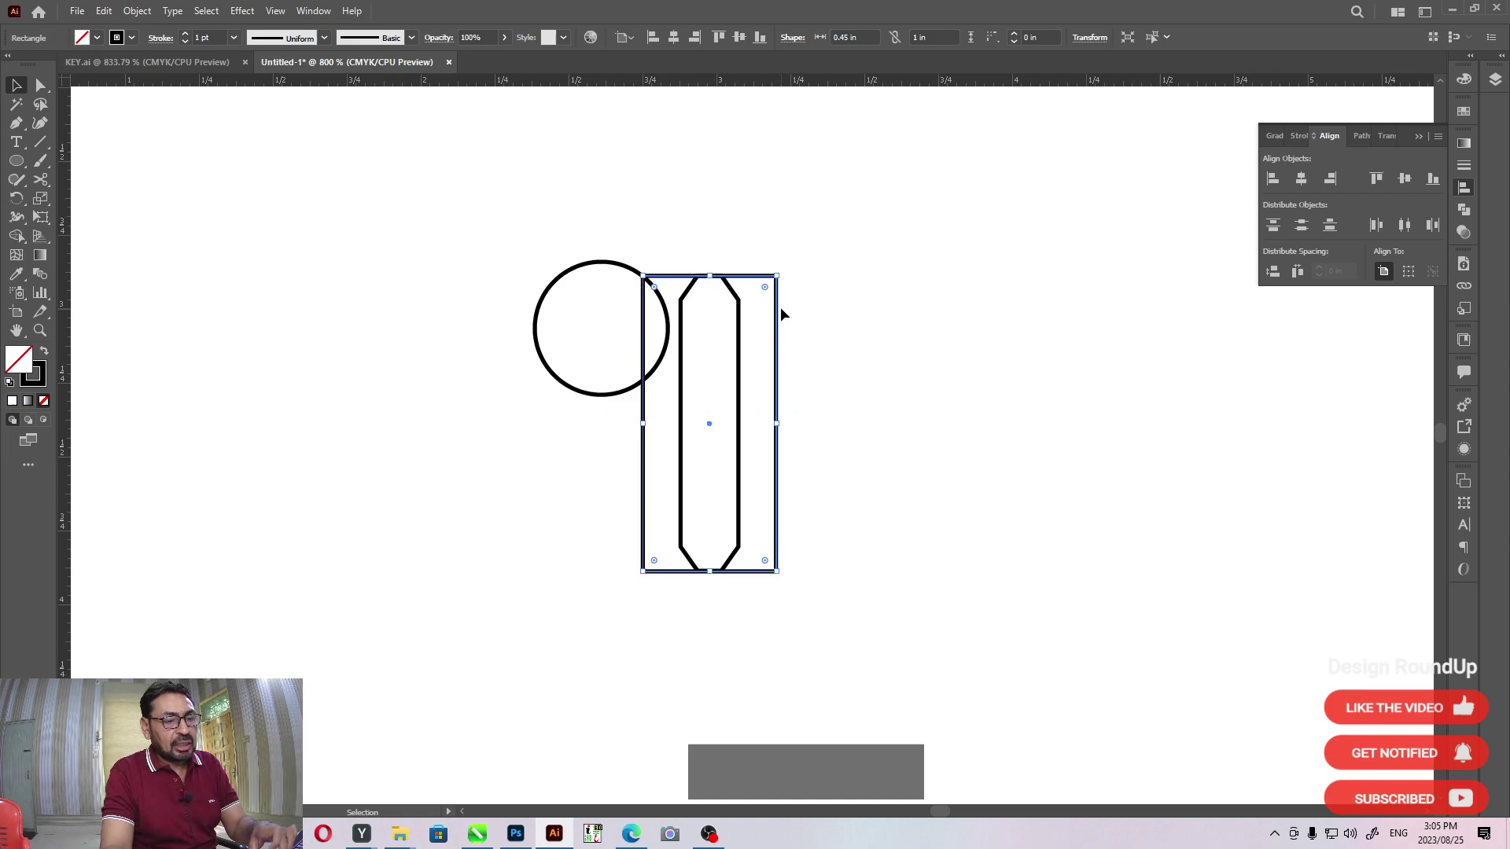
key(Delete)
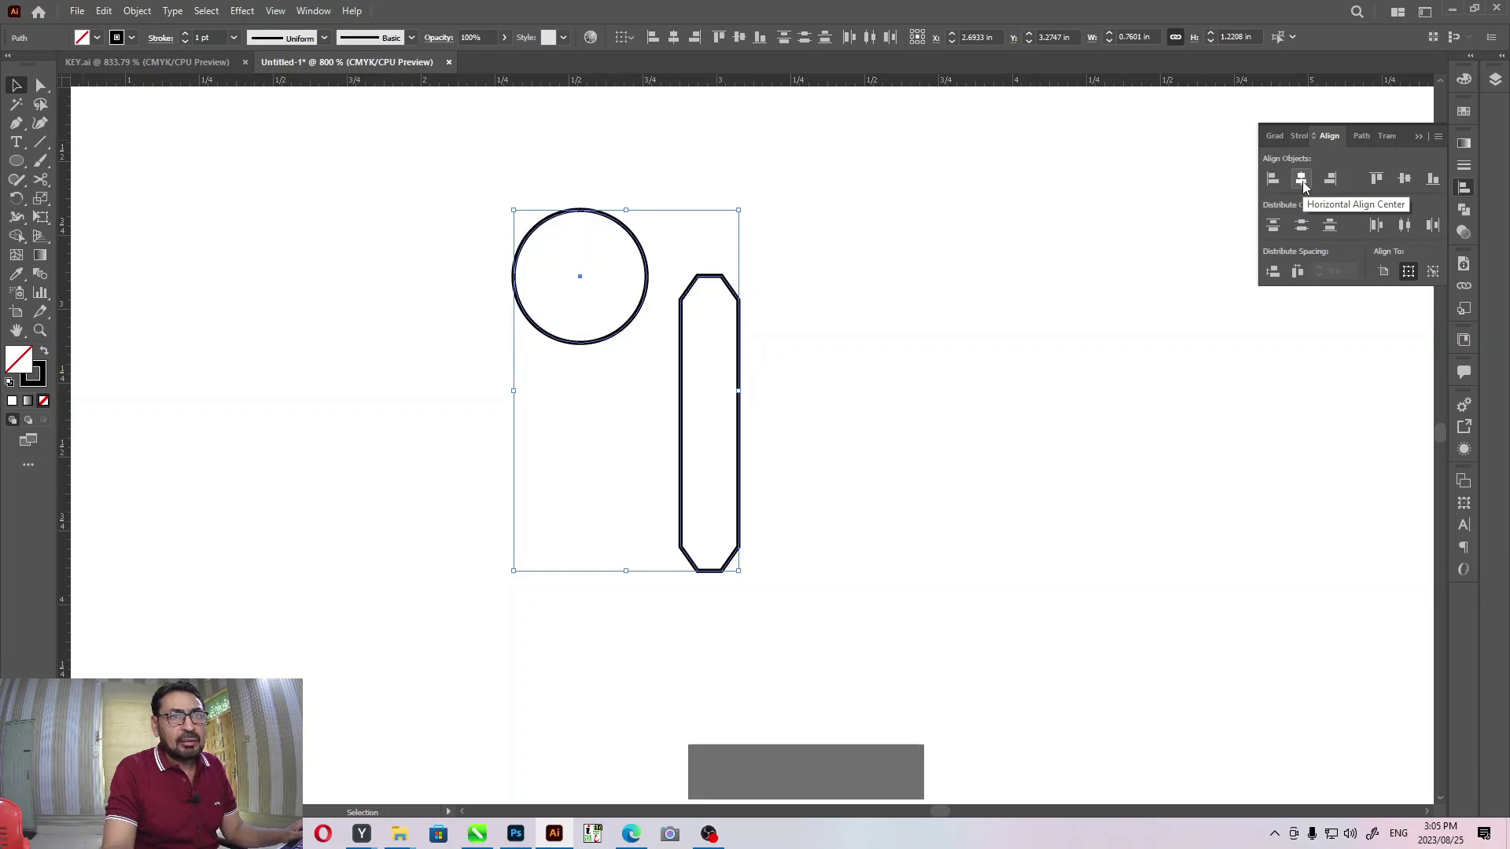
click(1311, 182)
click(700, 234)
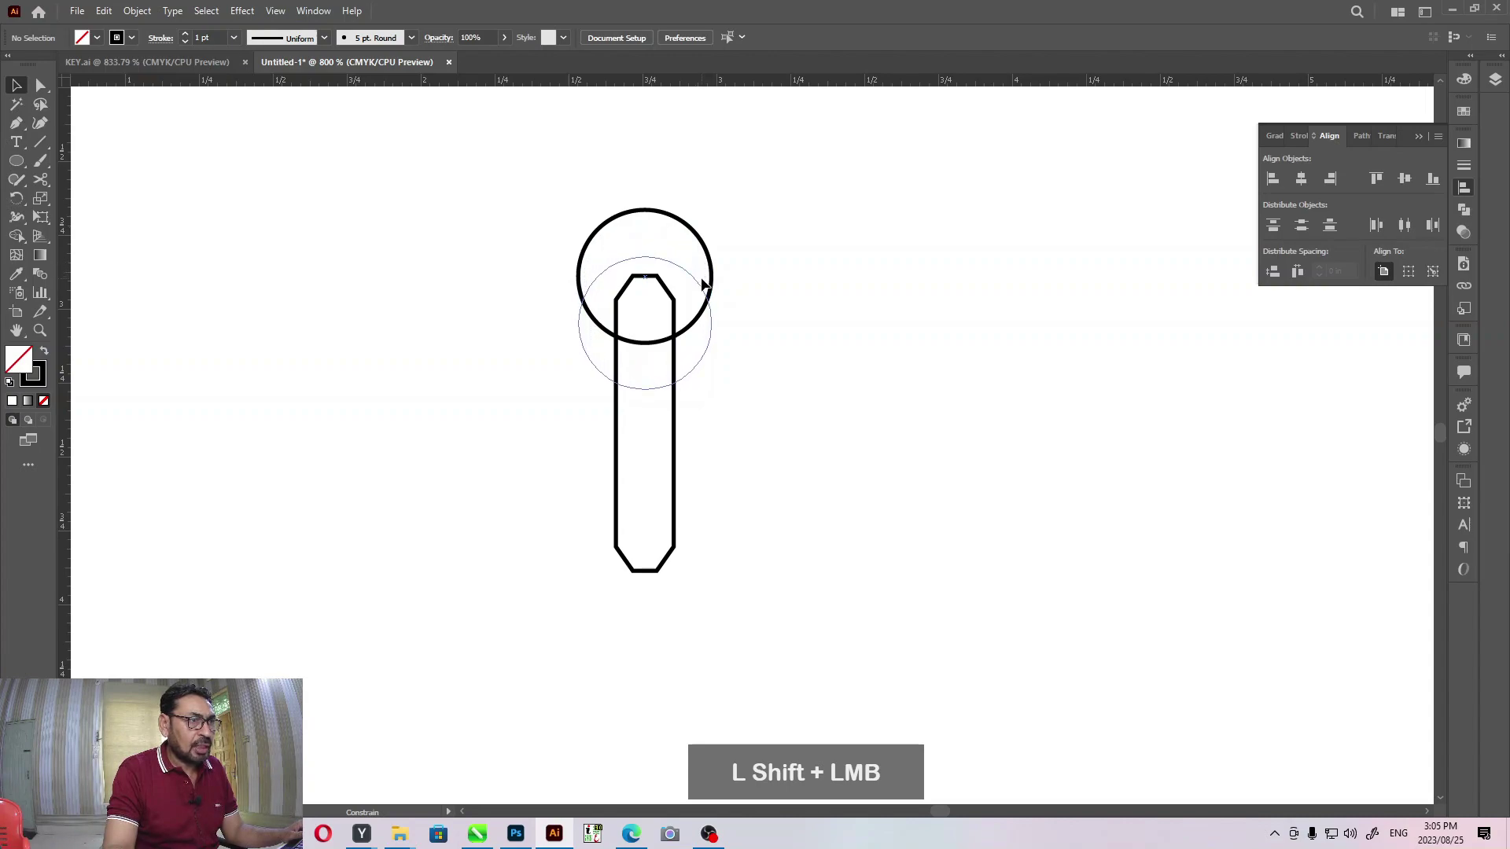
- Move the circle down onto the bar's top end and select both shapes together
click(870, 290)
click(874, 293)
key(space)
click(809, 372)
click(850, 238)
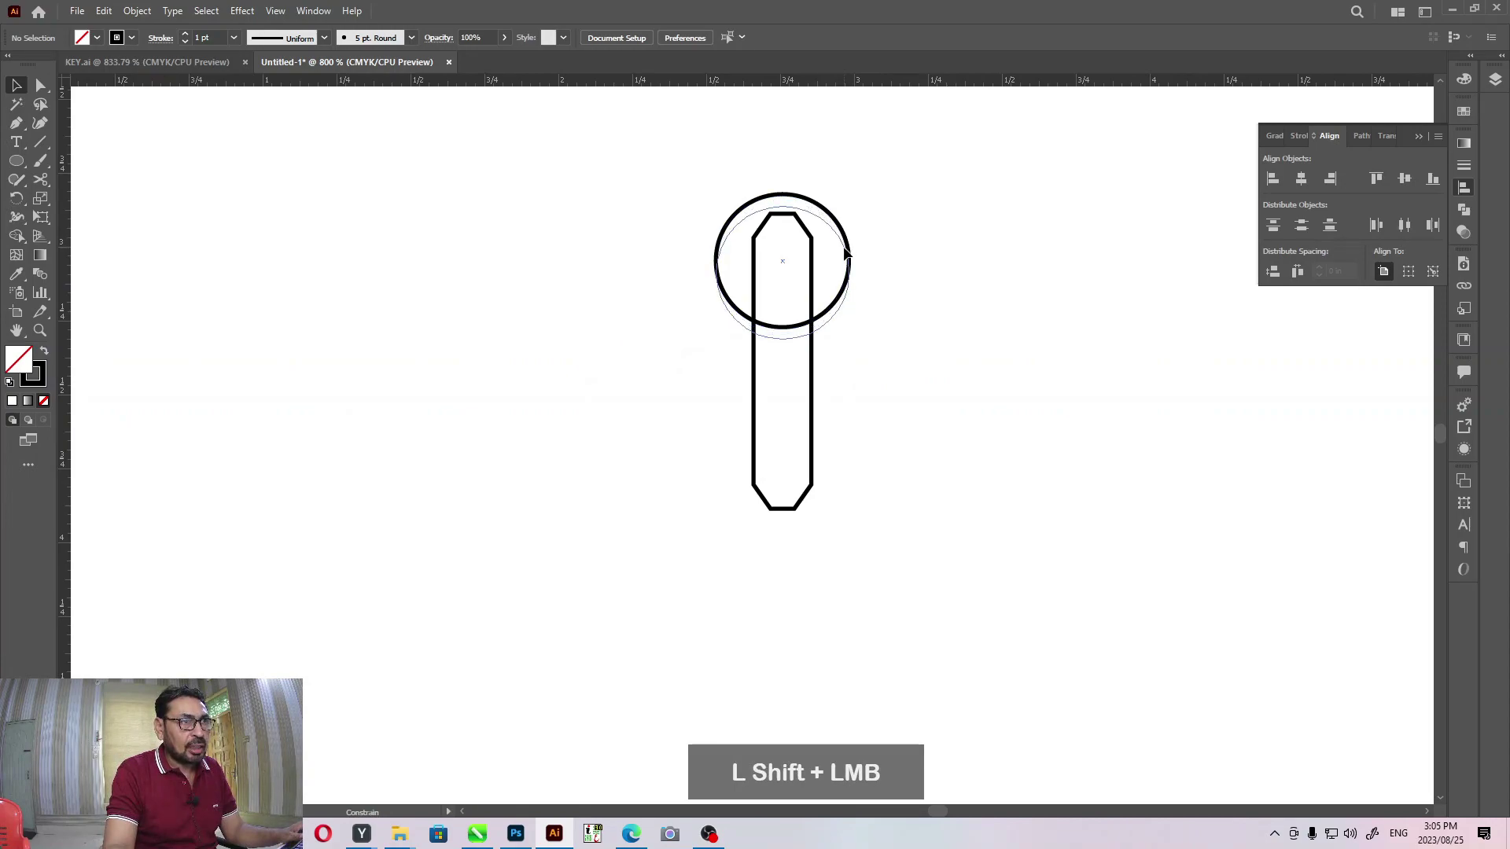
click(982, 280)
click(841, 209)
click(675, 177)
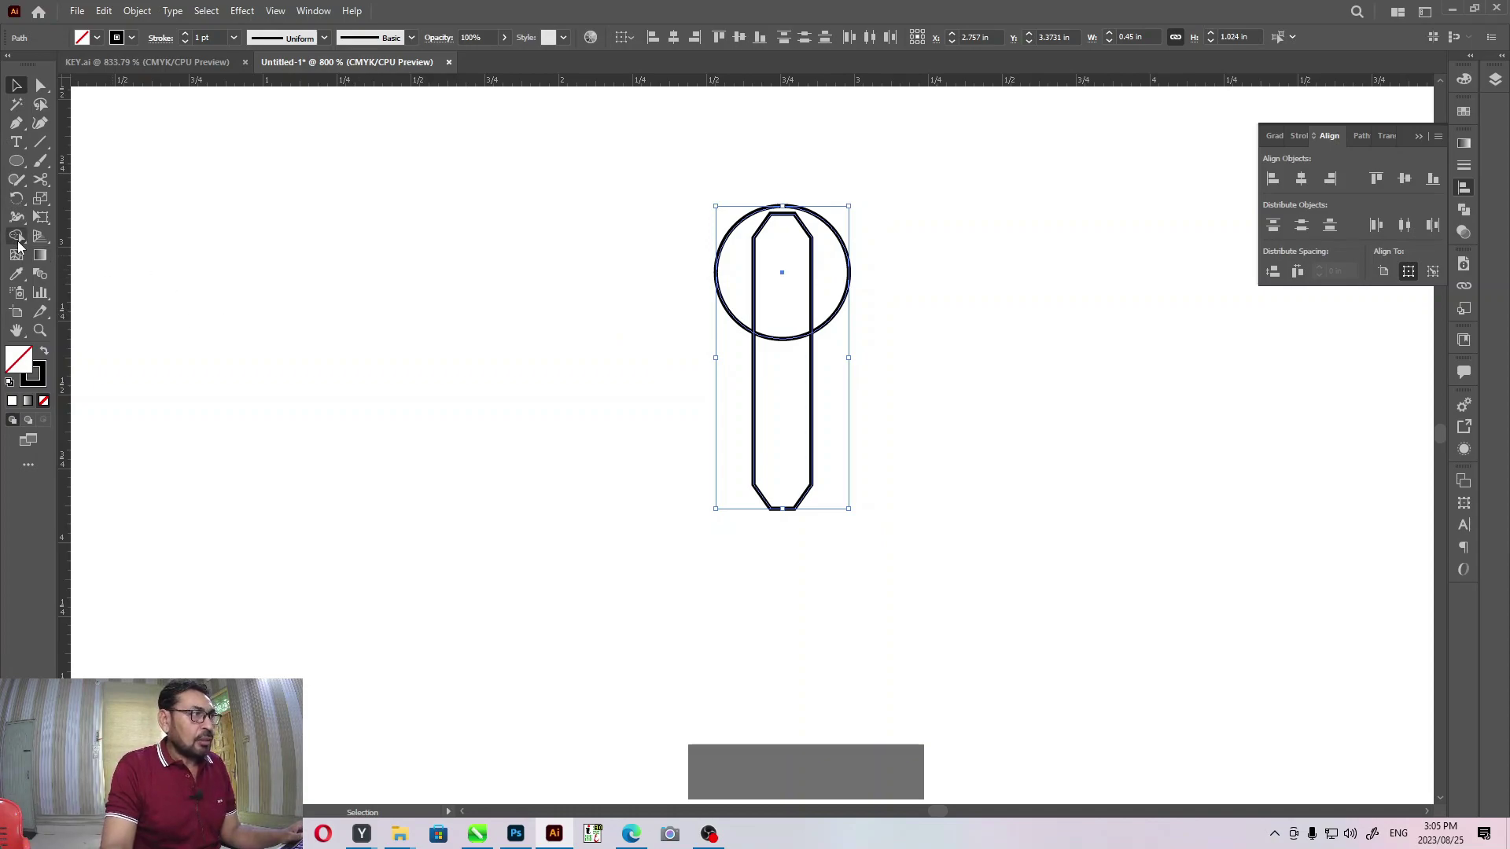
- Switch to the Shape Builder tool to merge the circle and bar
click(22, 241)
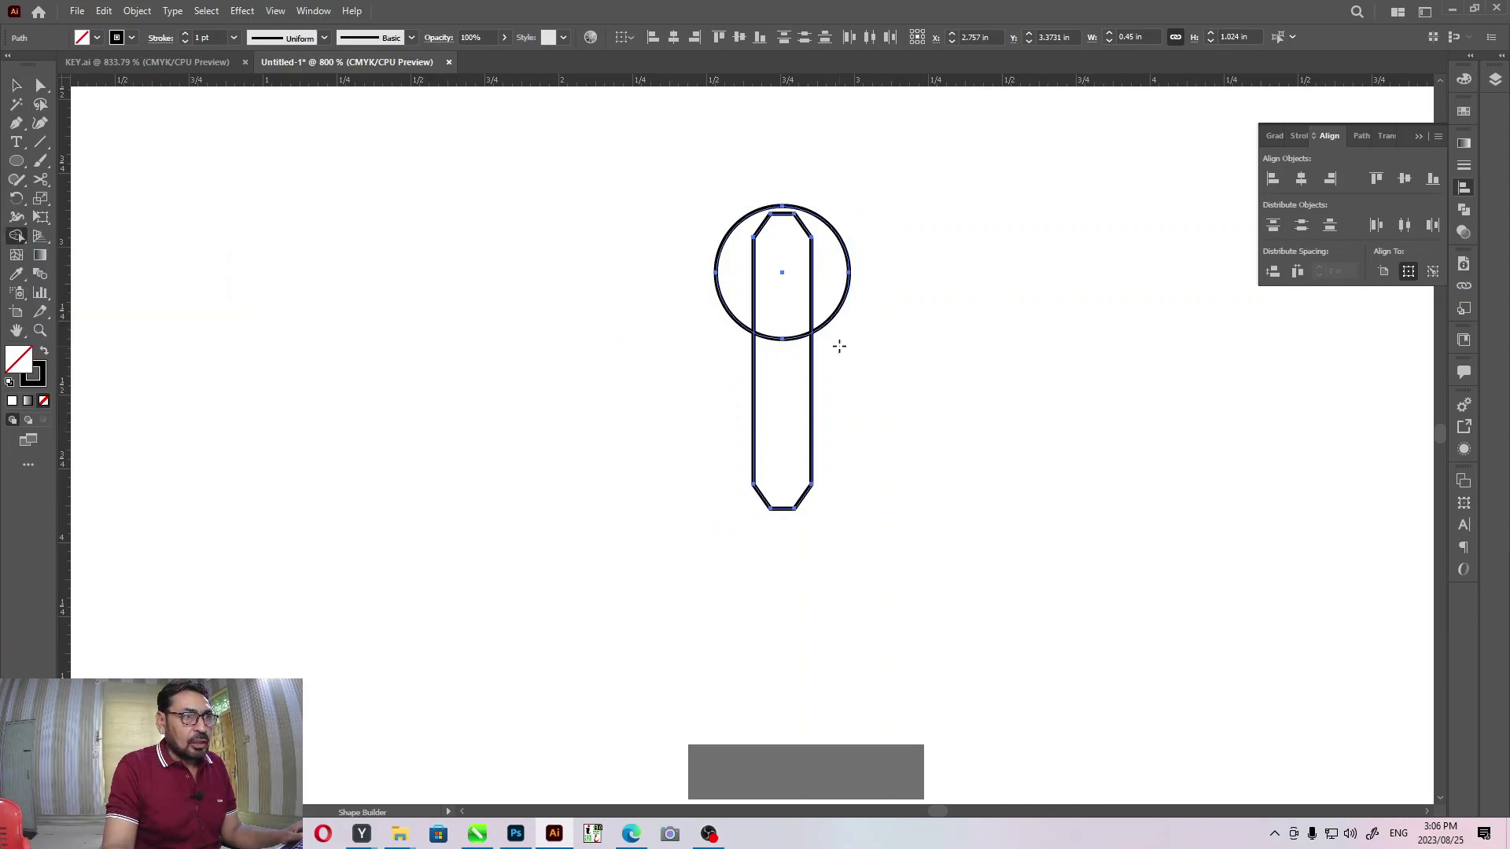
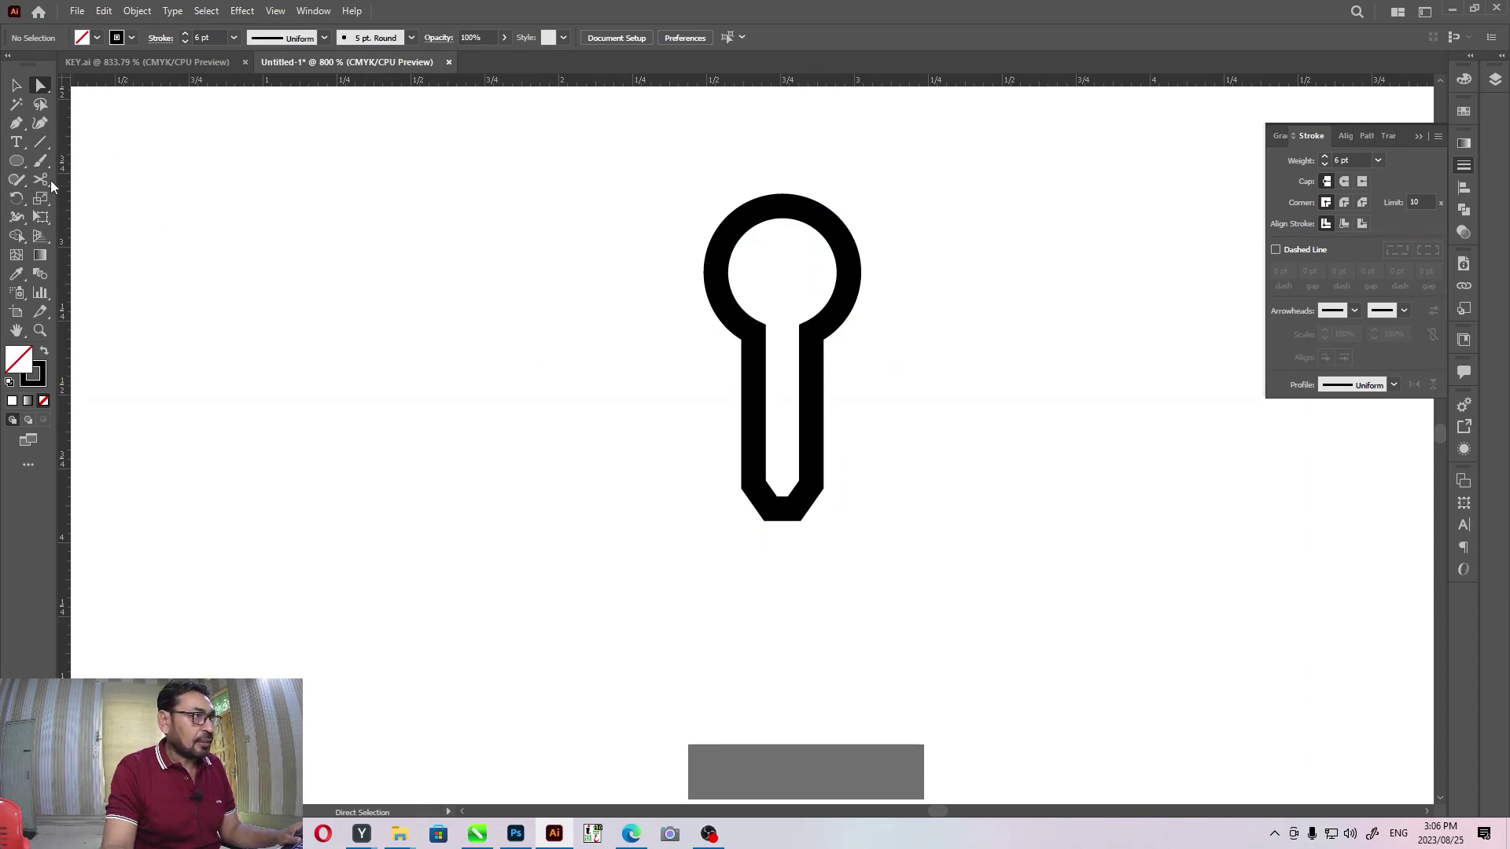
- Cut the shaft's right edge with the Scissors tool and select the cut-off piece
click(48, 184)
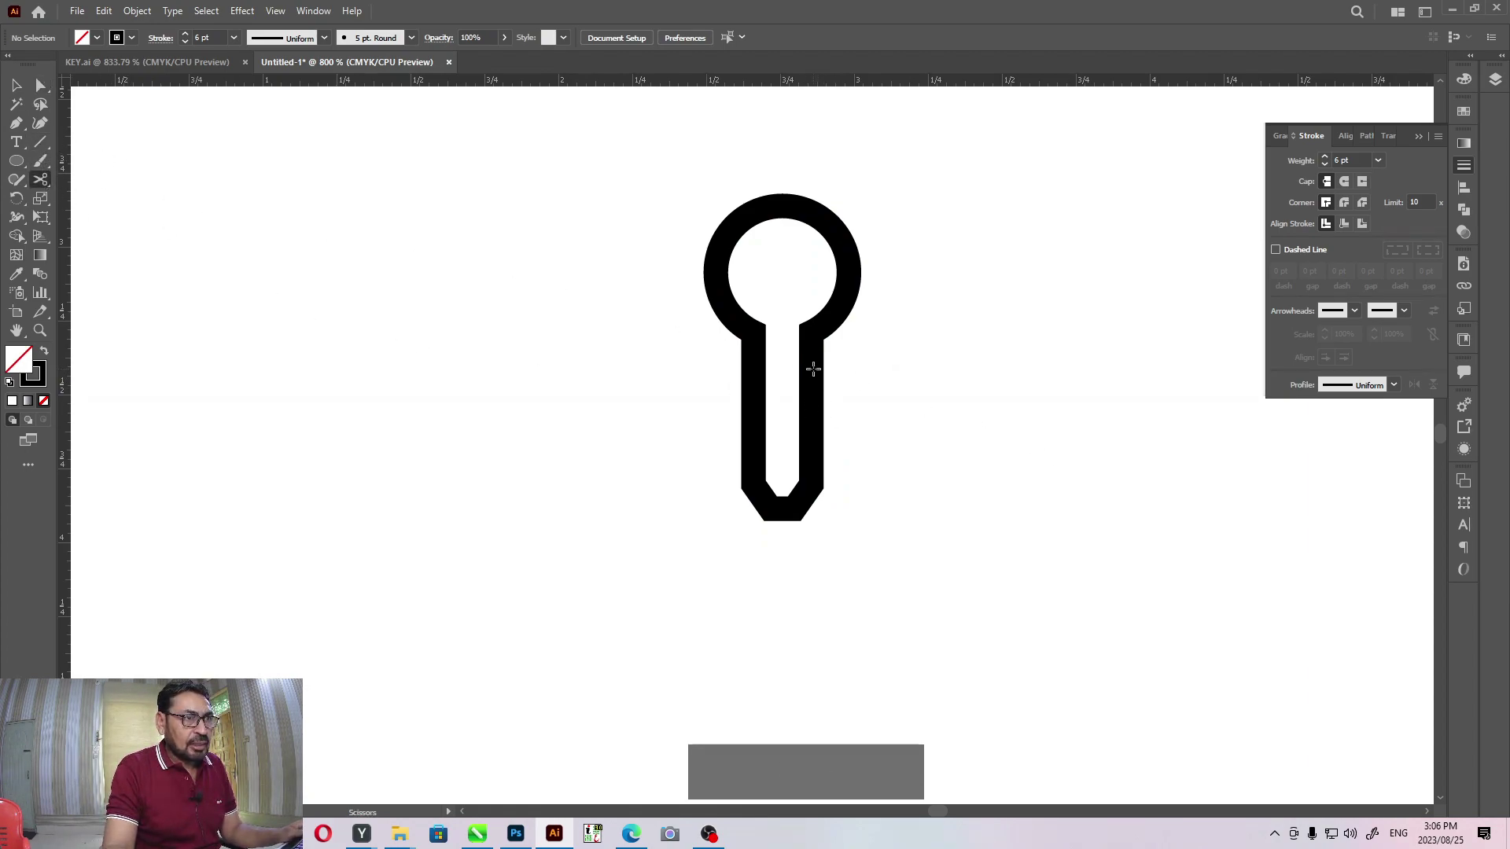
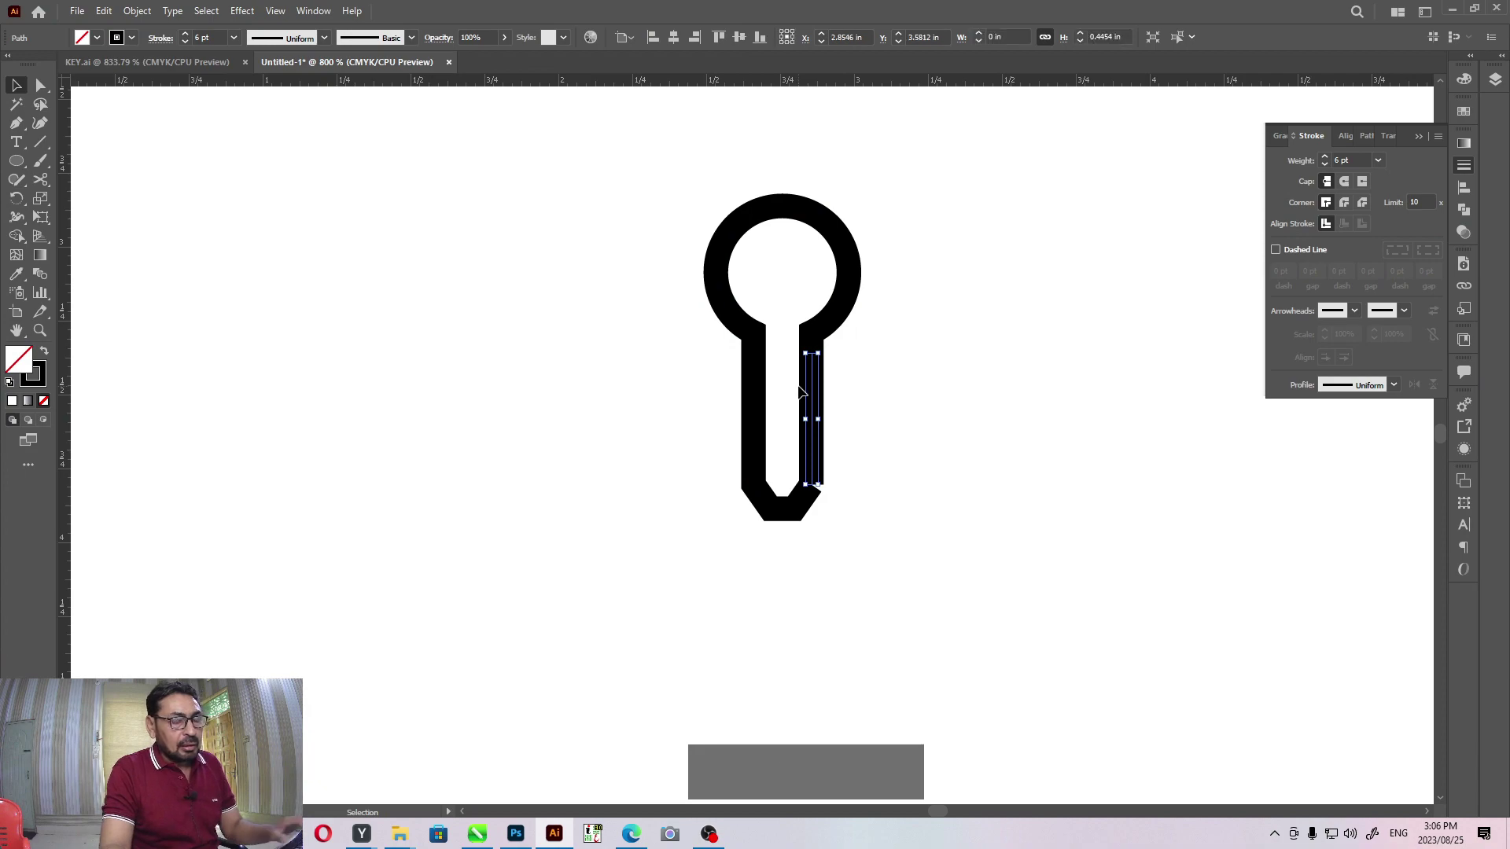
click(994, 407)
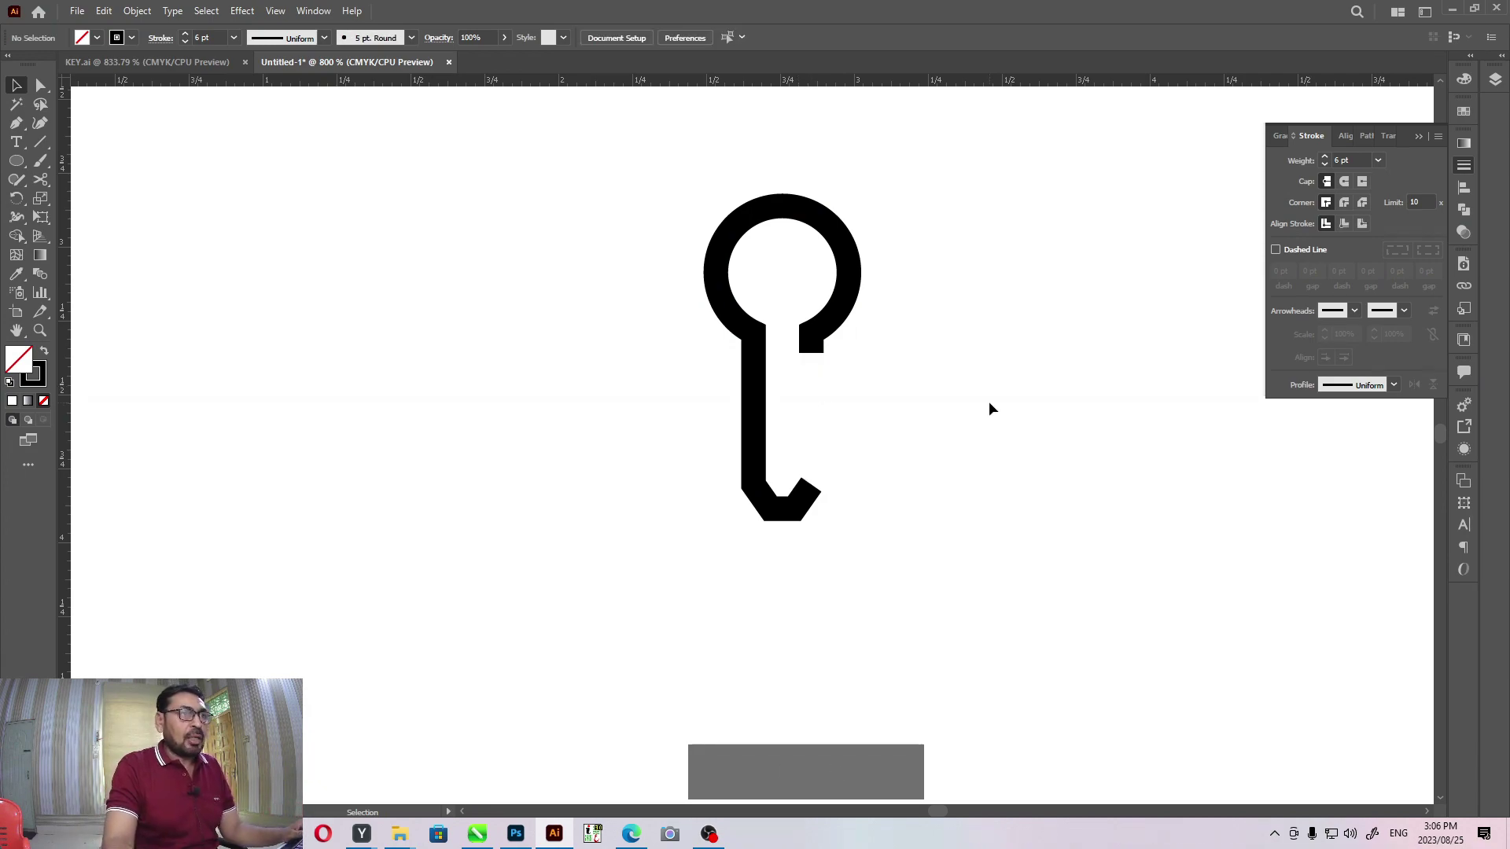
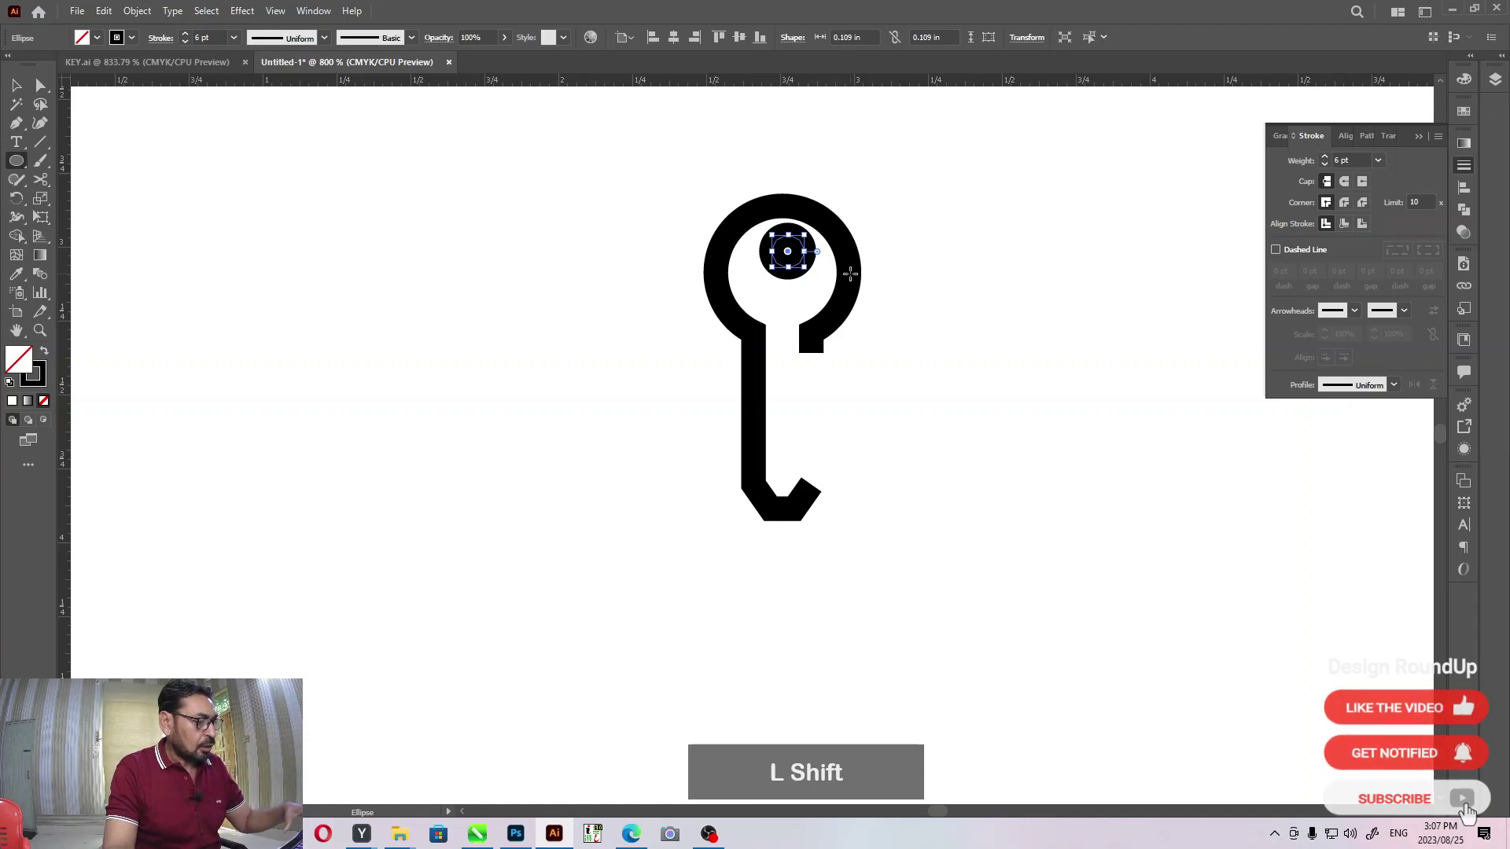
key(shift+x)
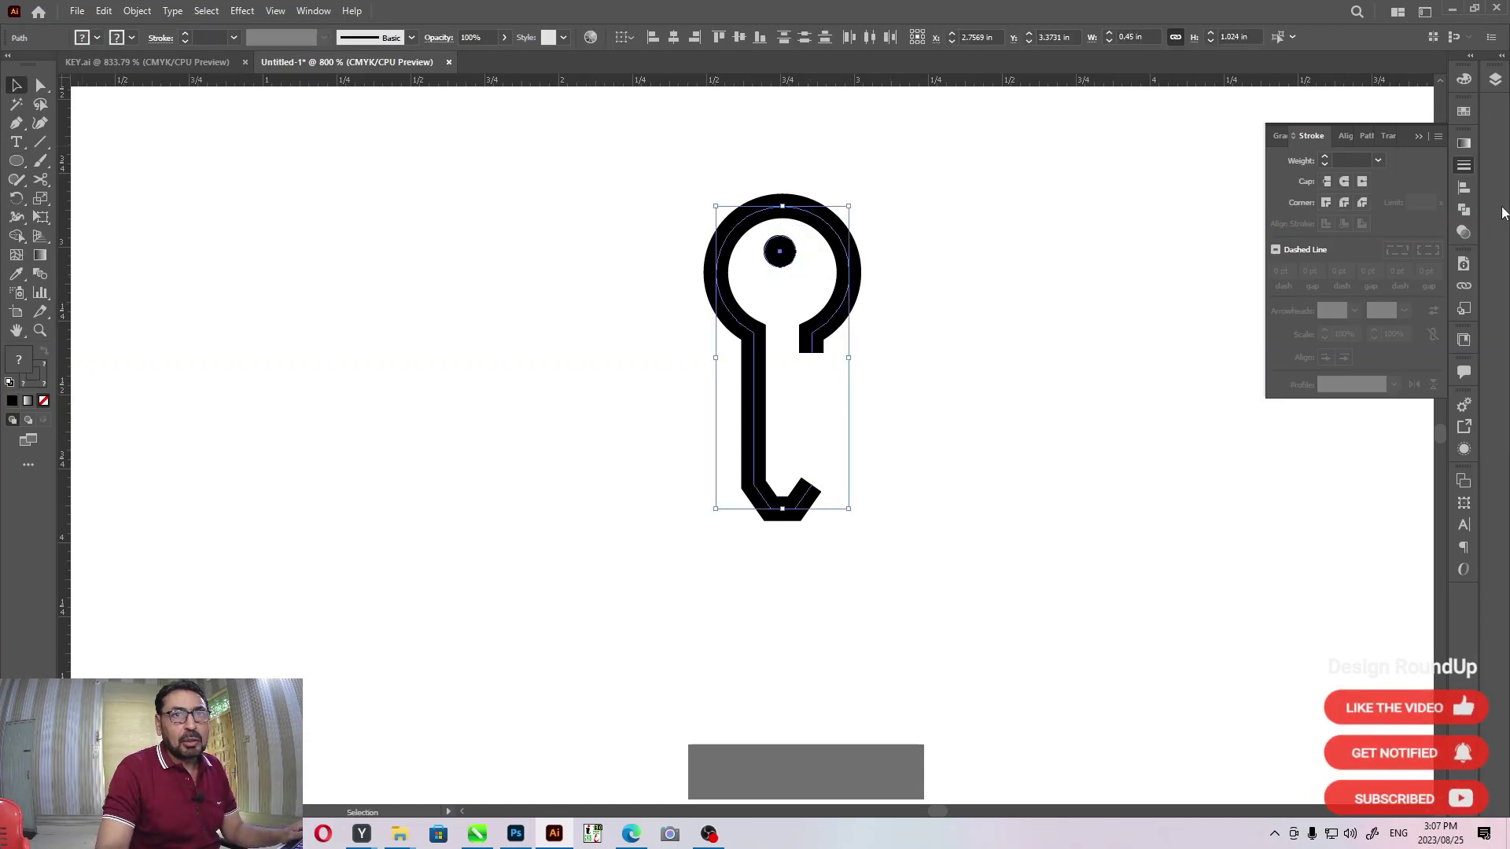
click(1465, 193)
click(949, 253)
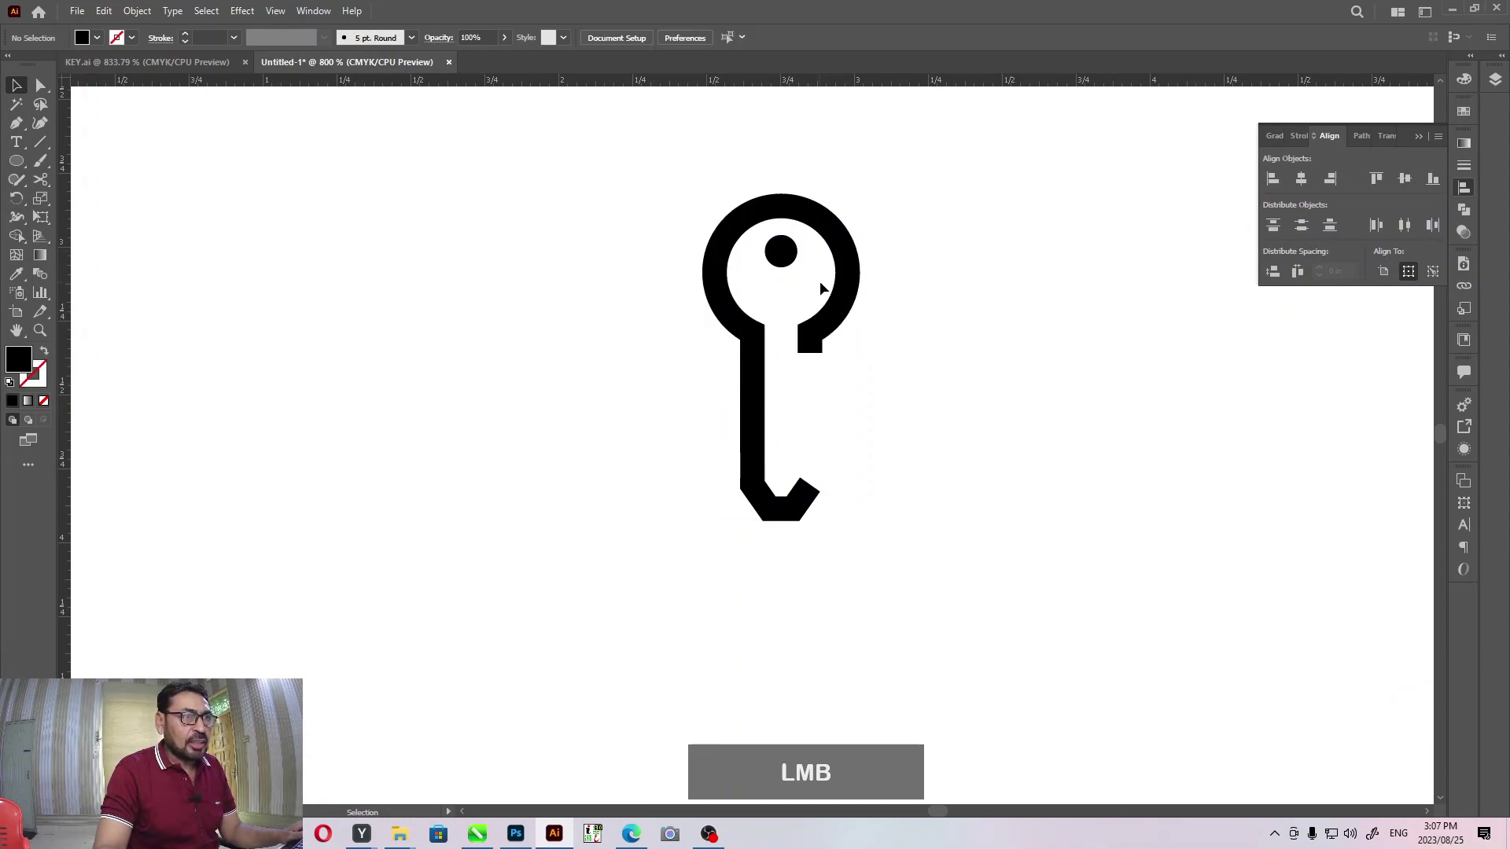
click(817, 289)
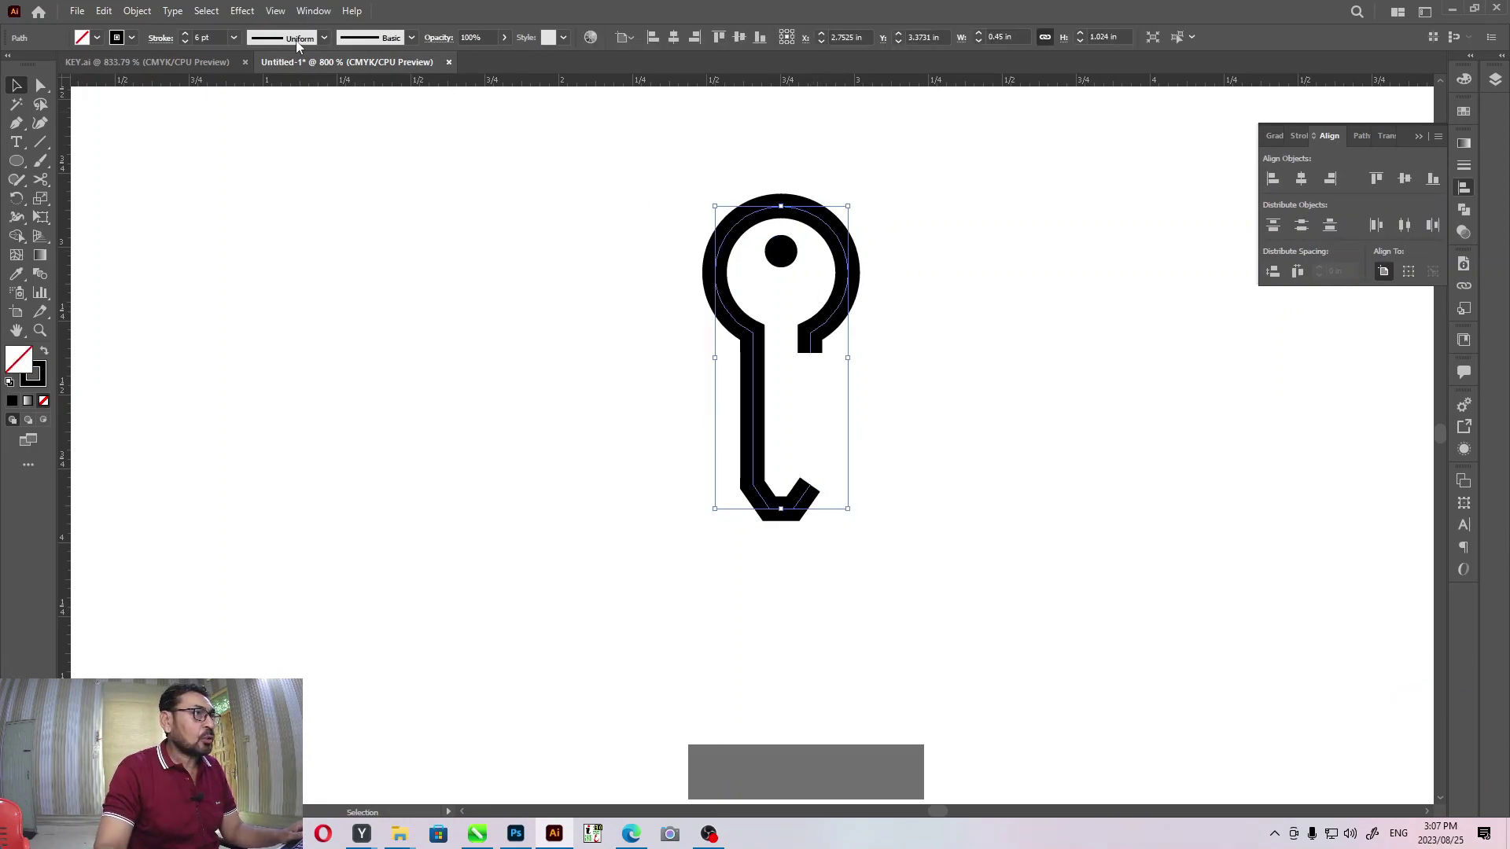
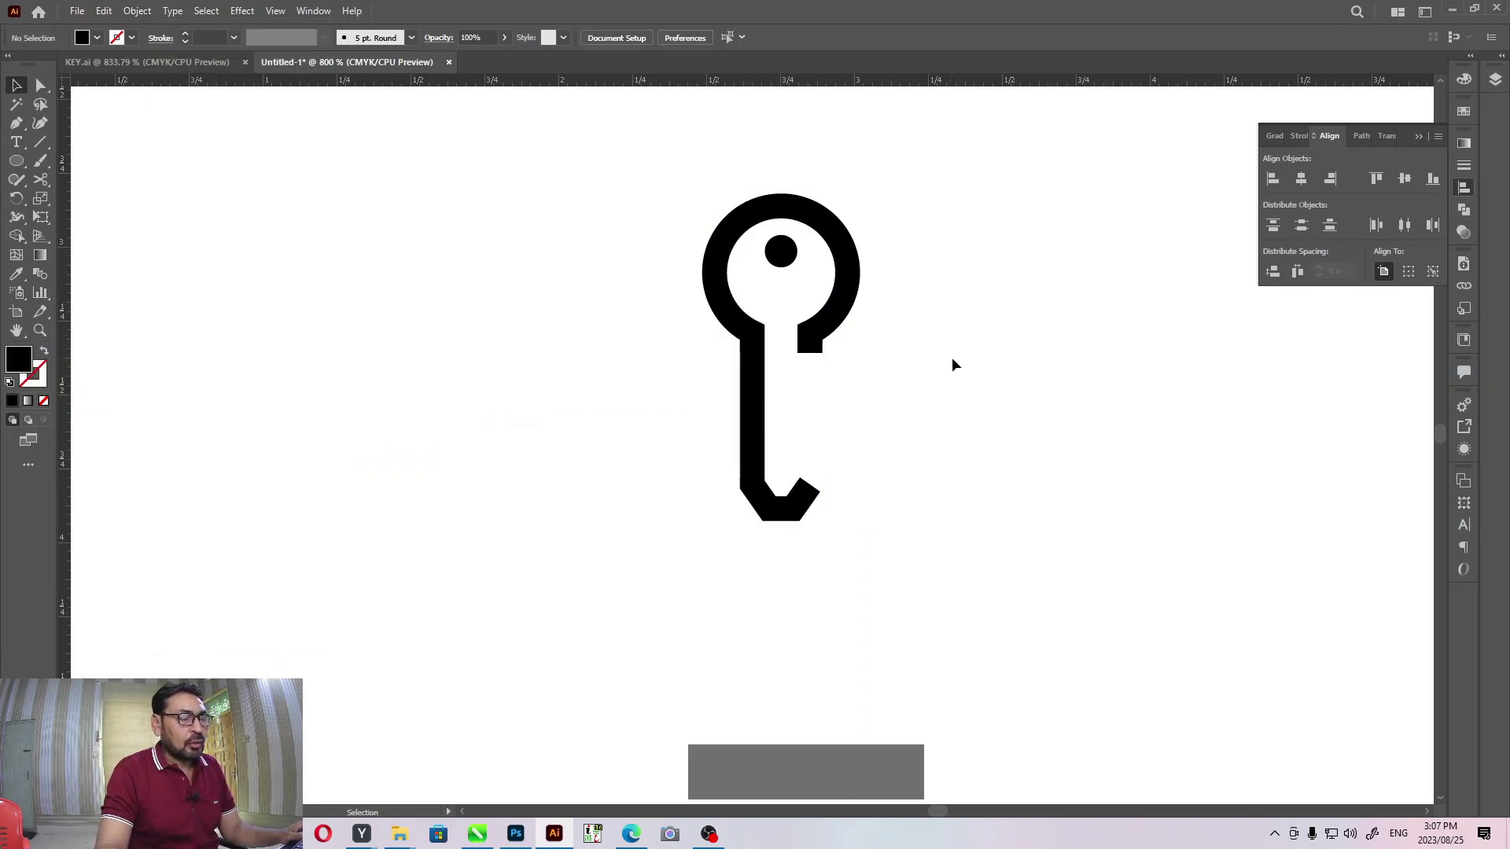
key(space)
- Start the E K Y text line beside the key and zoom in on the letter E
click(895, 407)
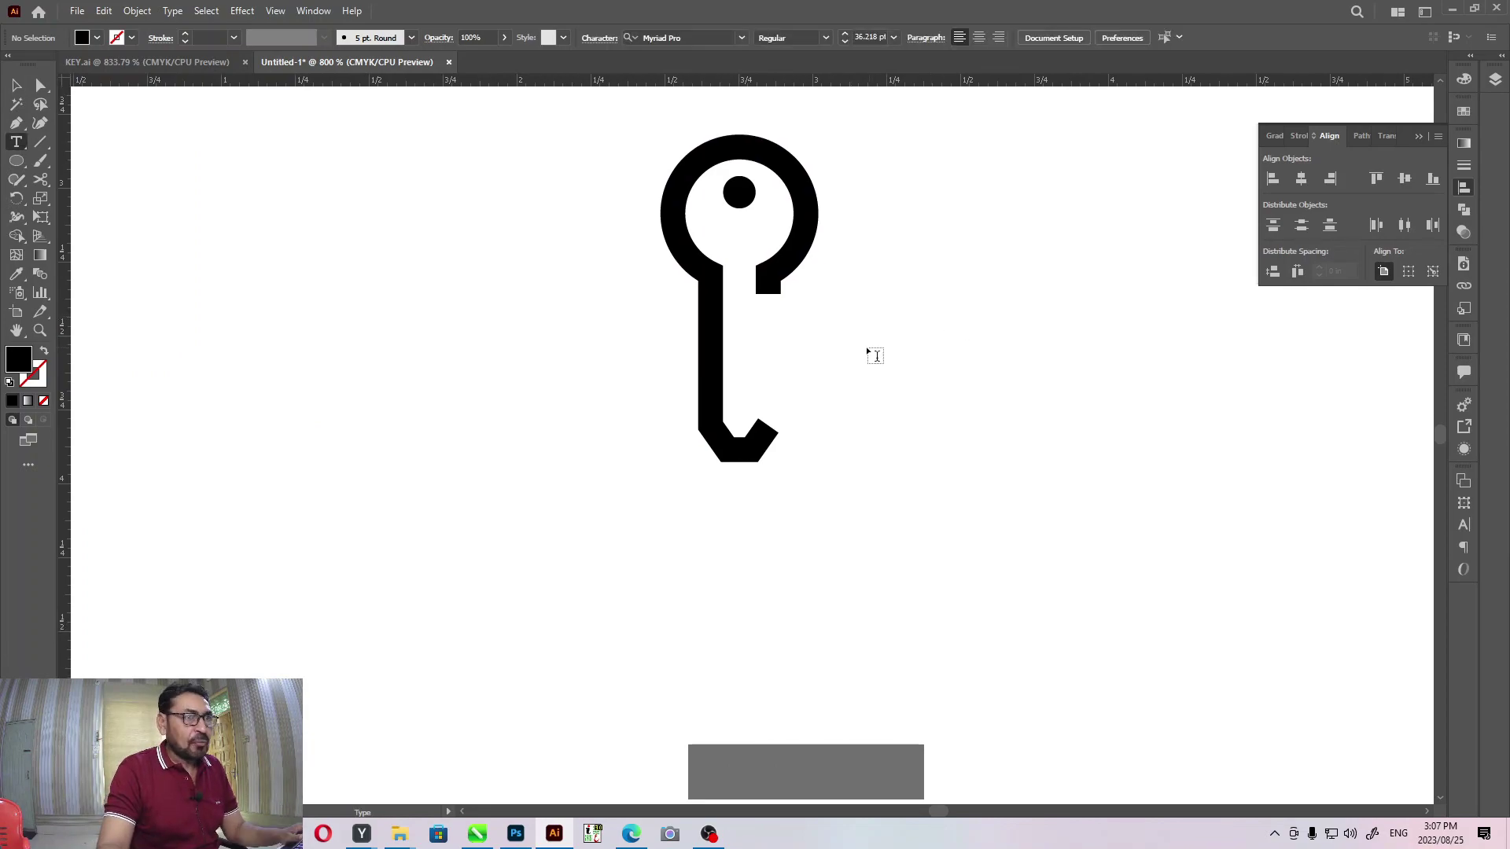
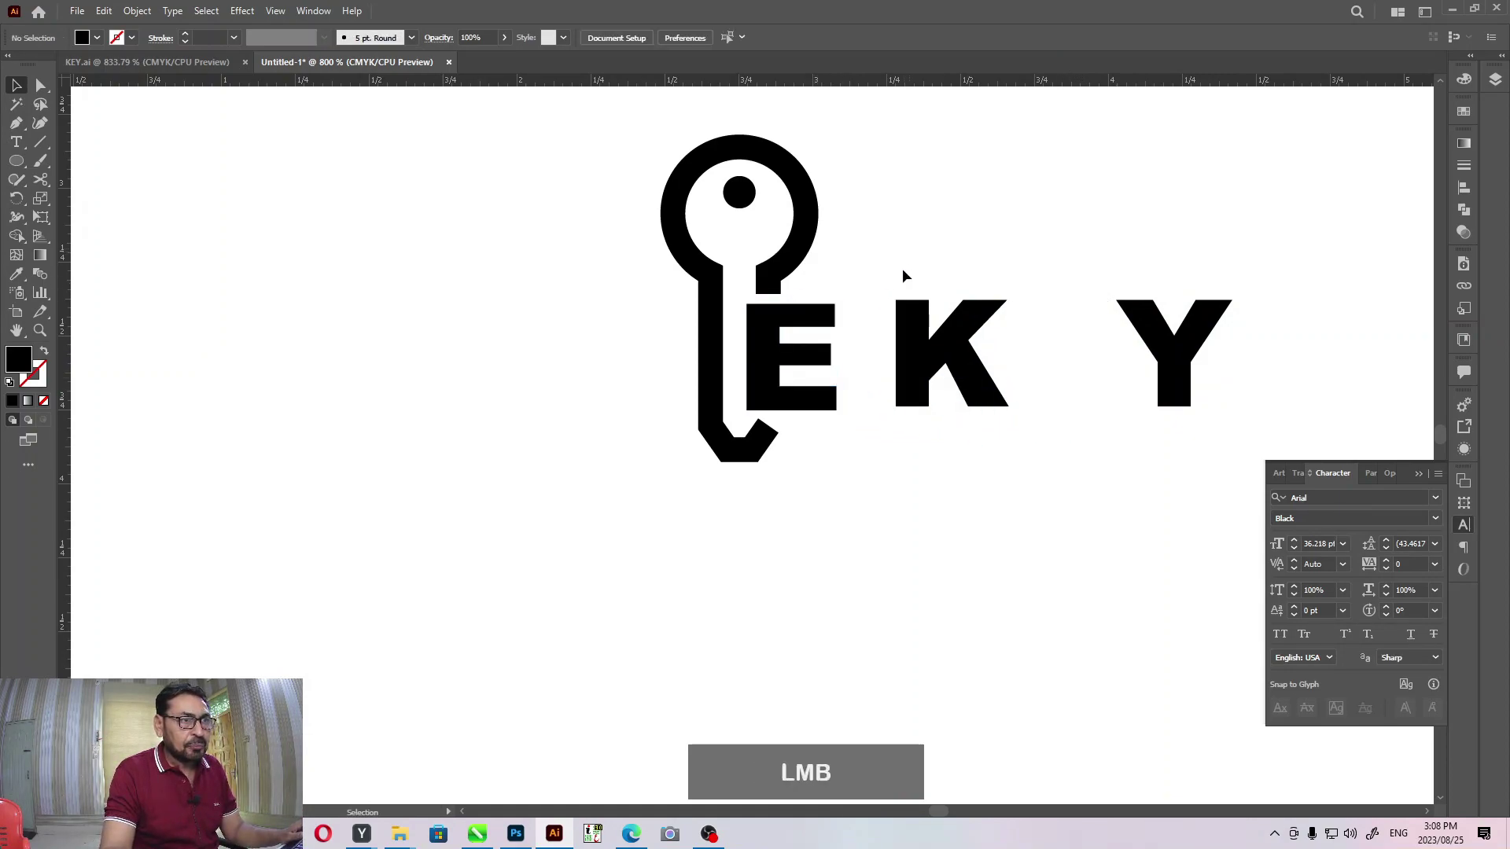
click(650, 226)
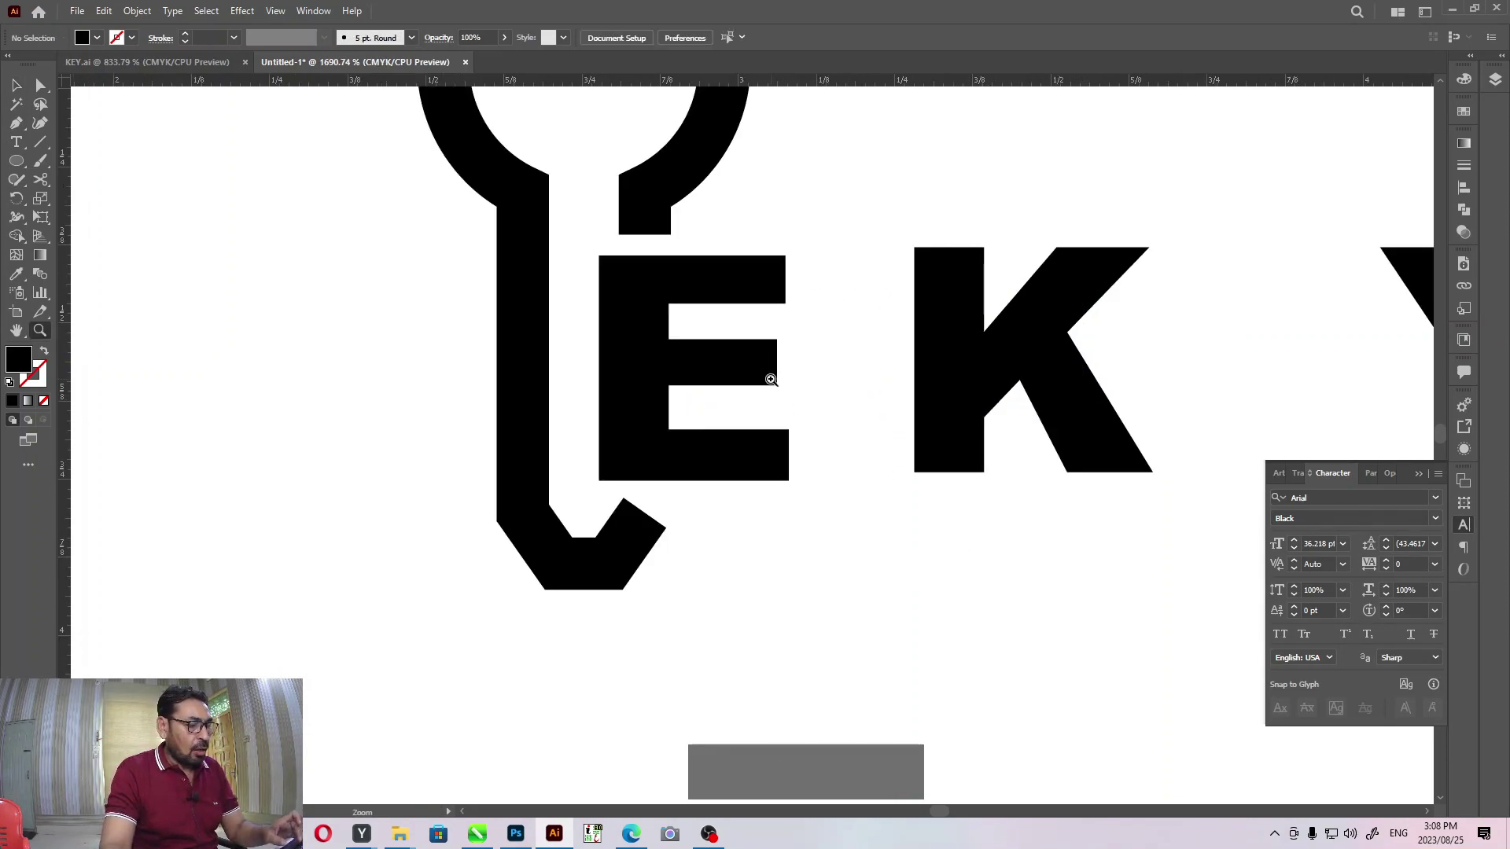
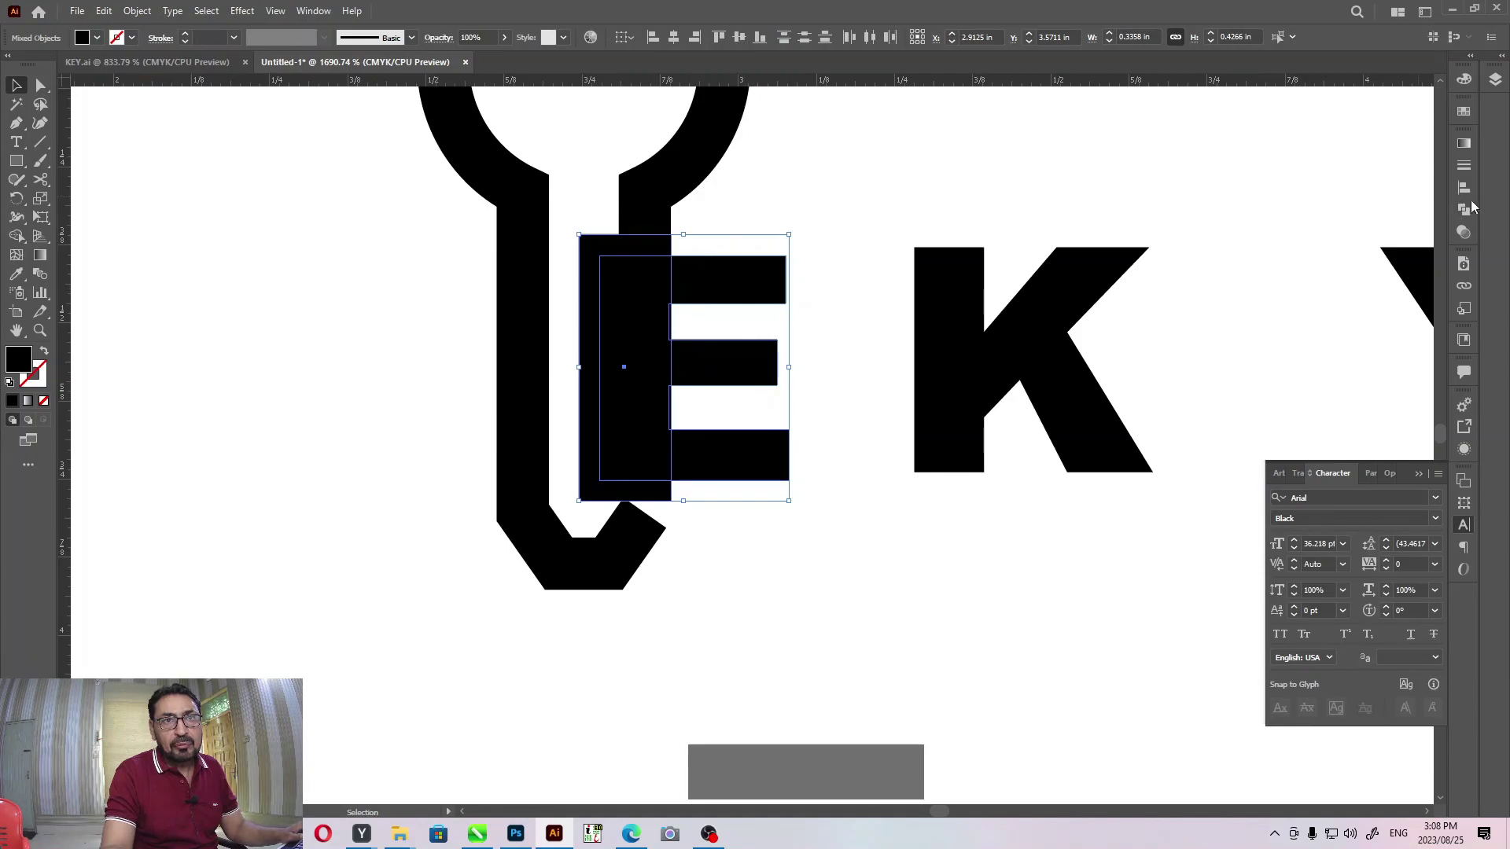
- Subtract the box from the E with Pathfinder Minus Front, leaving its three bars
click(1467, 212)
click(1315, 187)
click(784, 192)
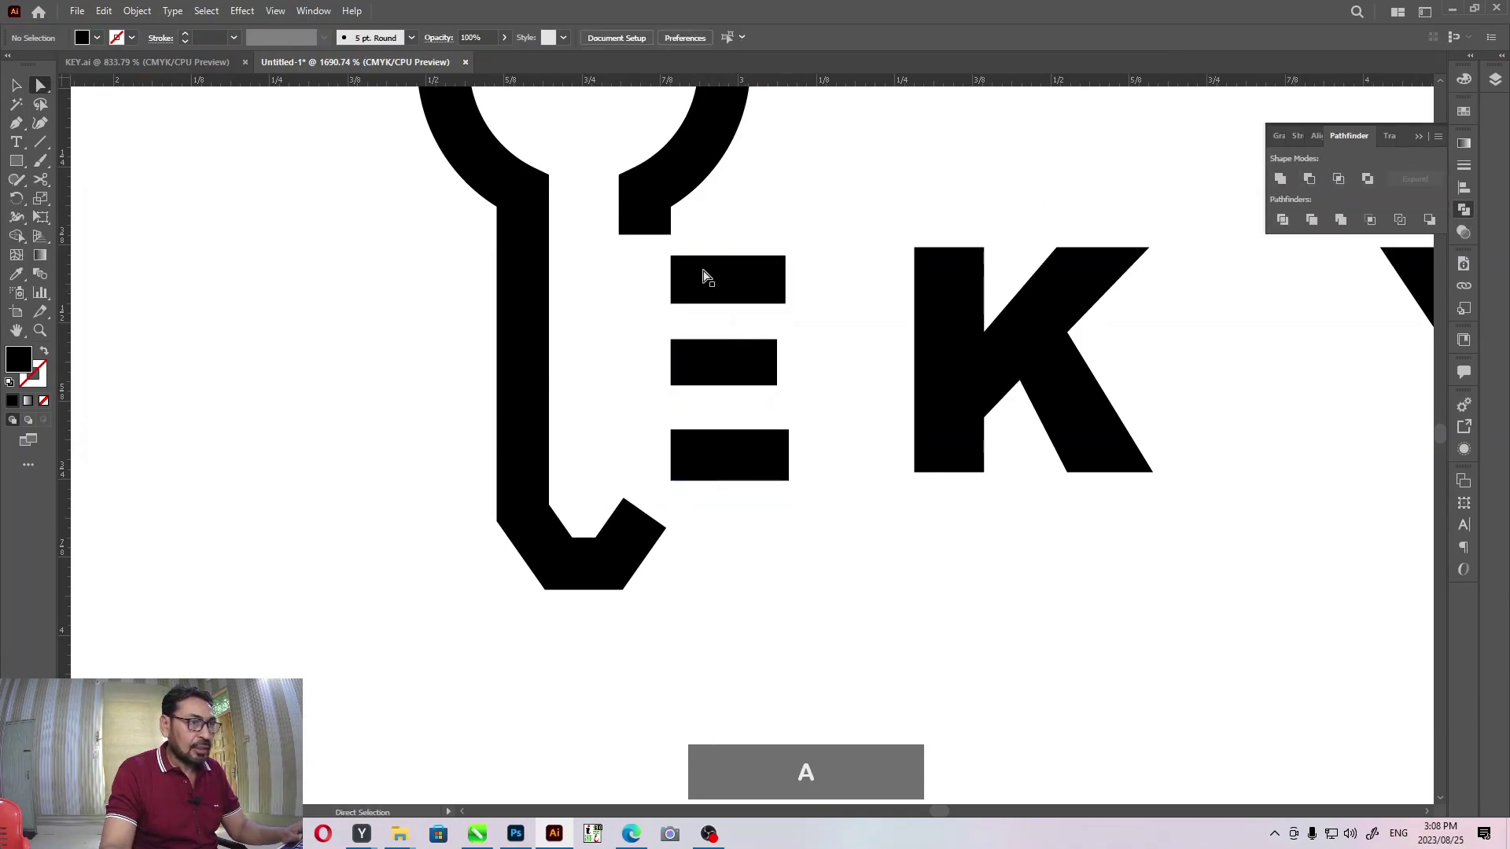
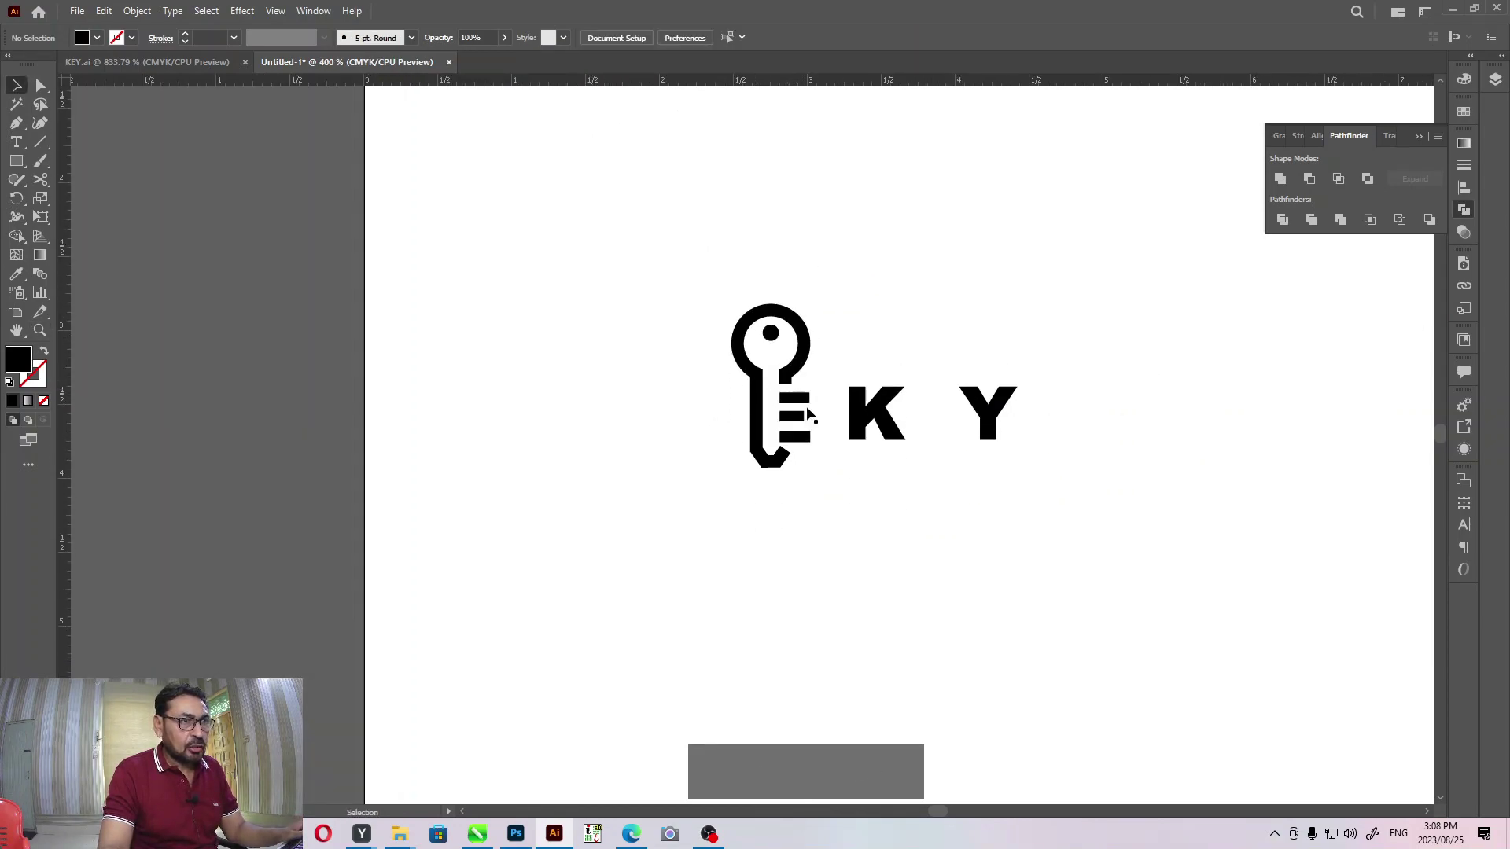
- Fill the E's three bars with orange and group them with the key outline
click(823, 443)
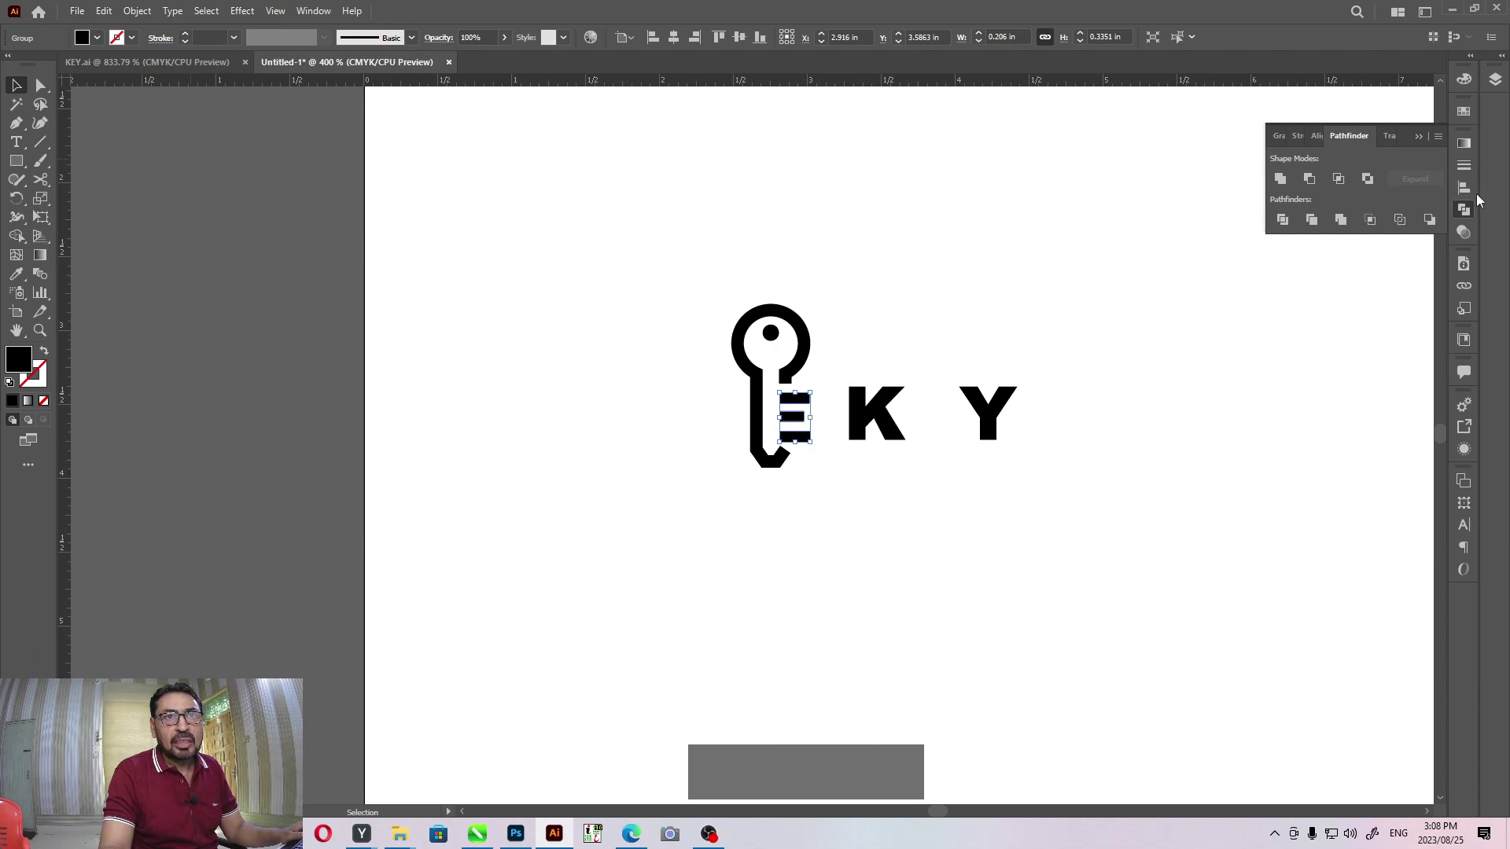
click(1467, 215)
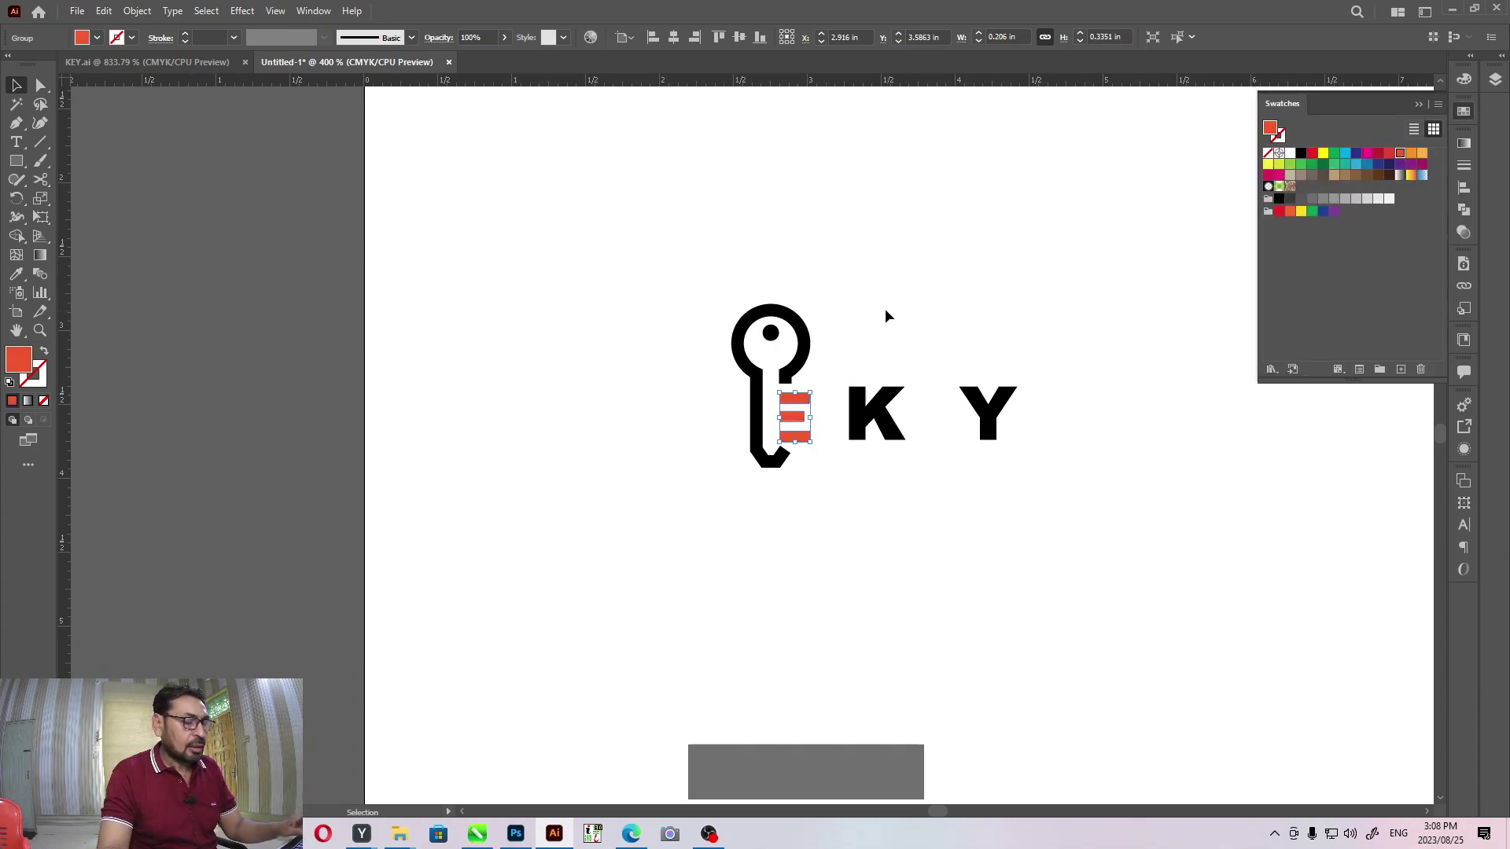
click(826, 287)
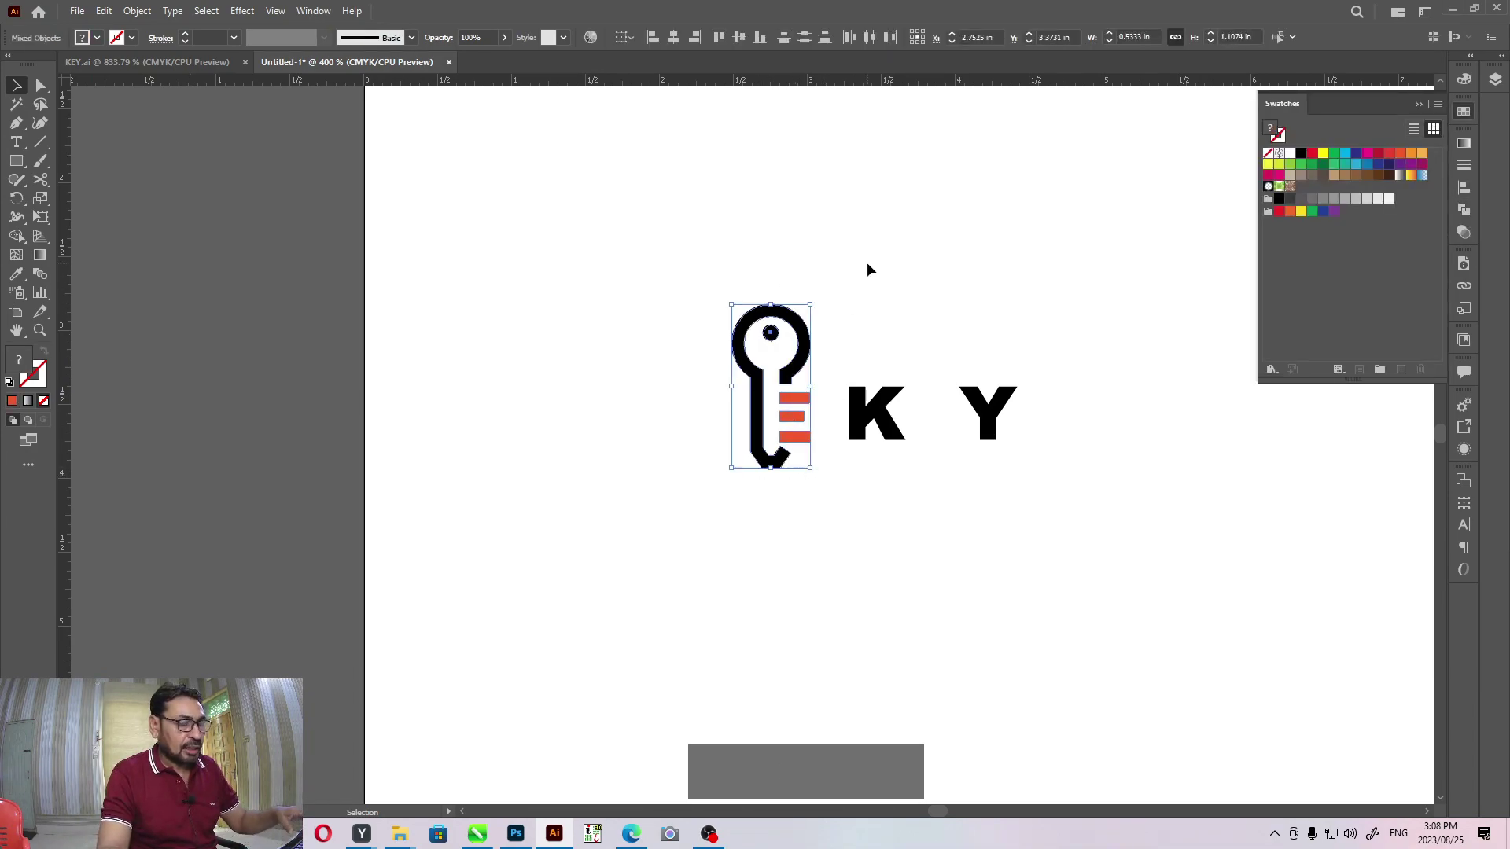
key(ctrl+g)
click(872, 241)
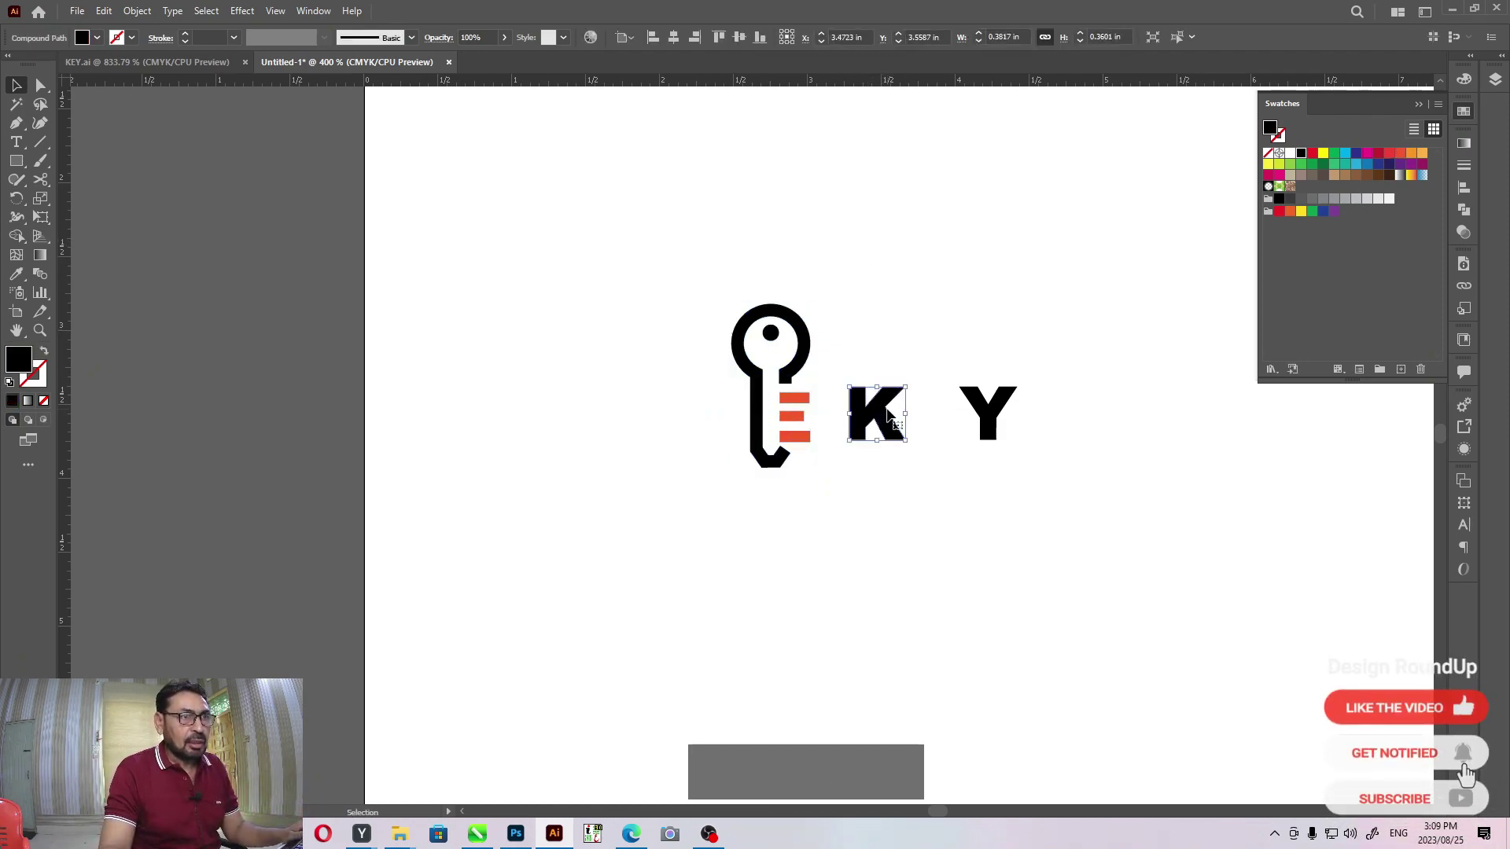
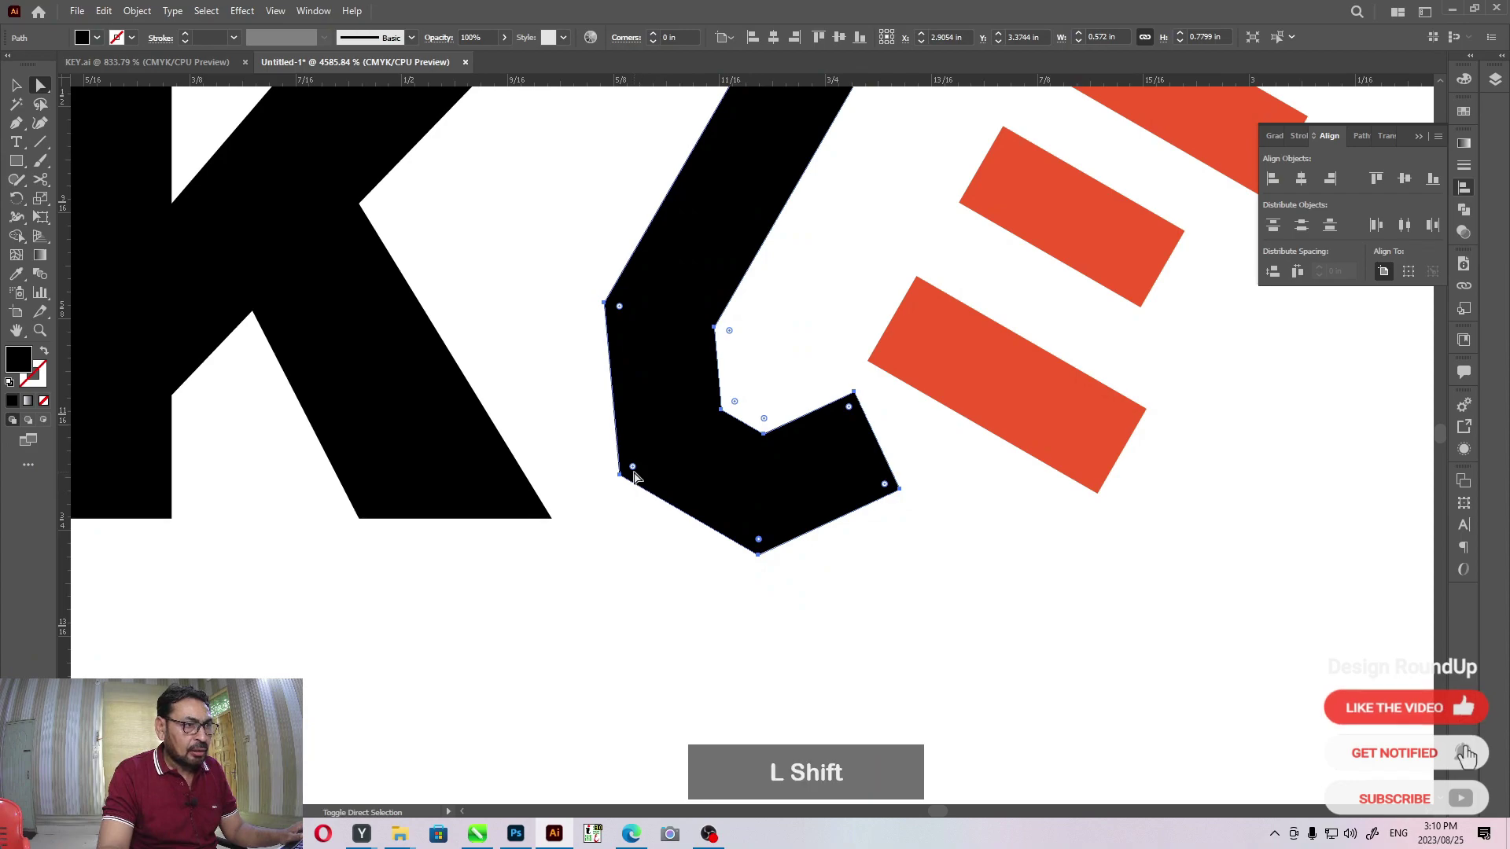
- Select the hook's corner anchors and round them slightly with the live corner widgets
click(638, 470)
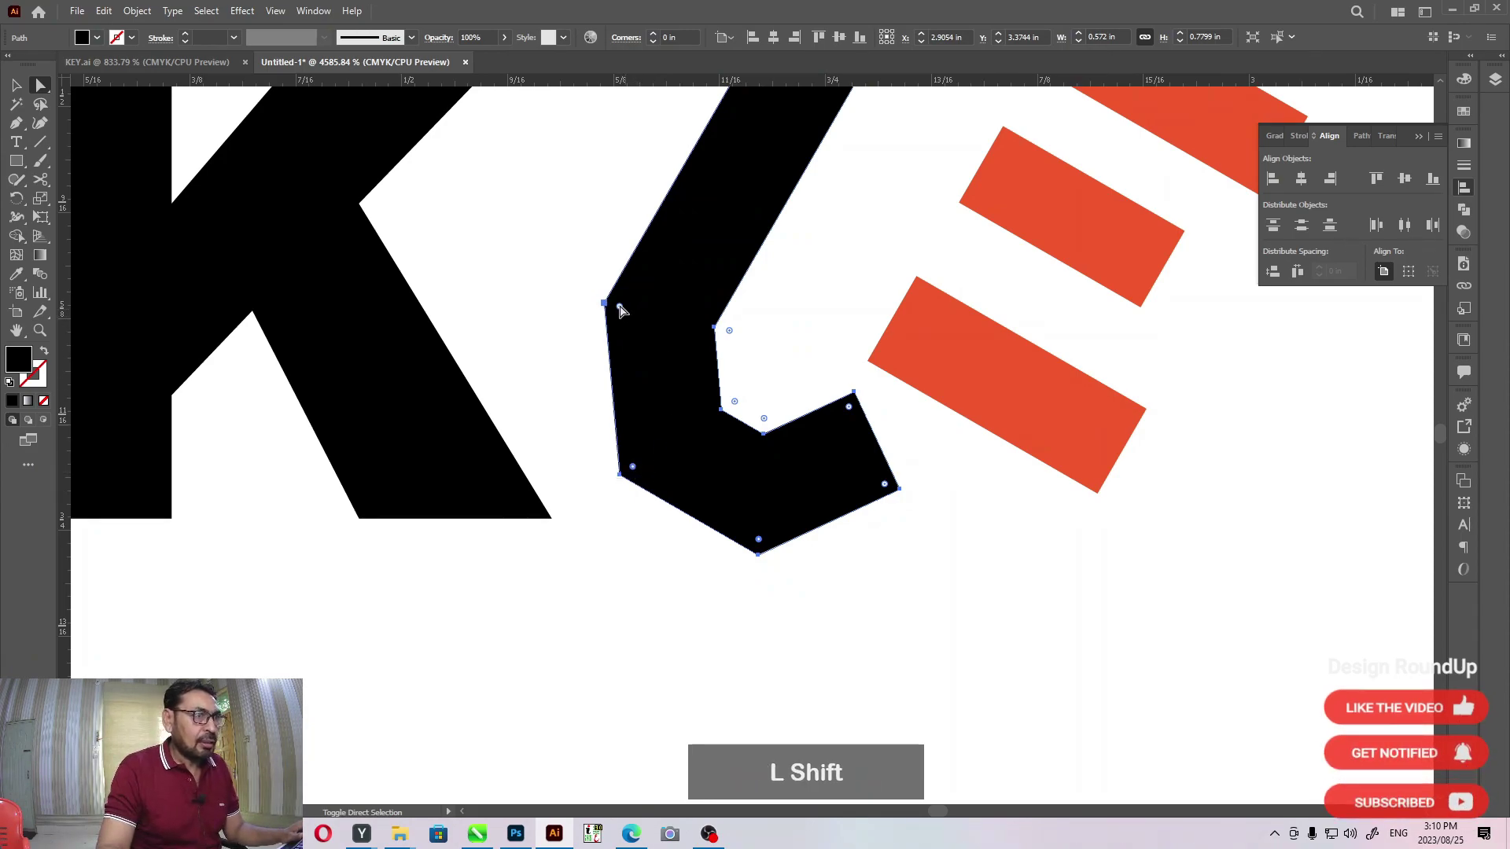
click(626, 310)
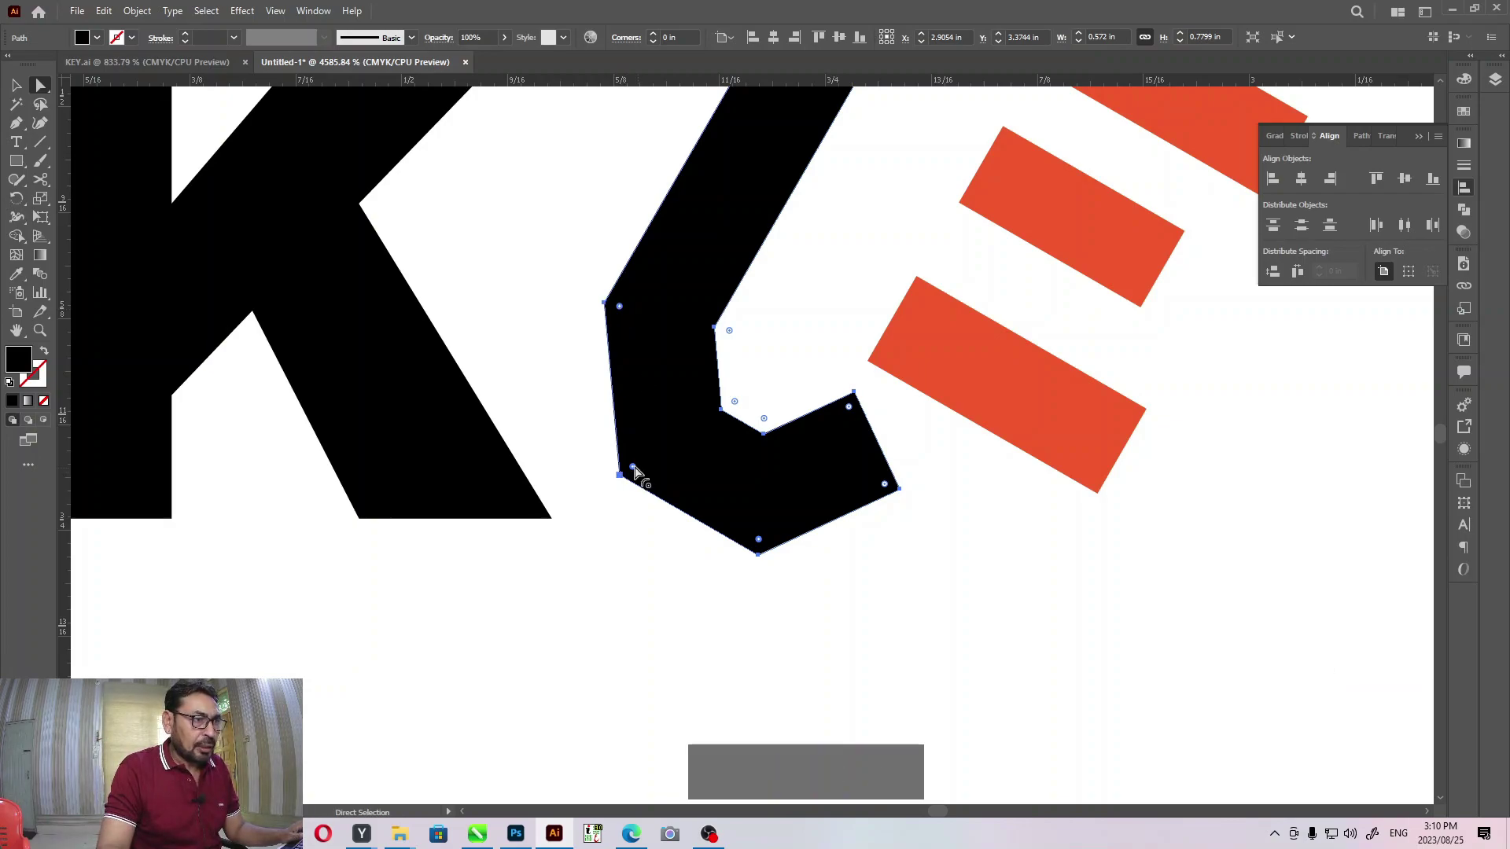
click(639, 472)
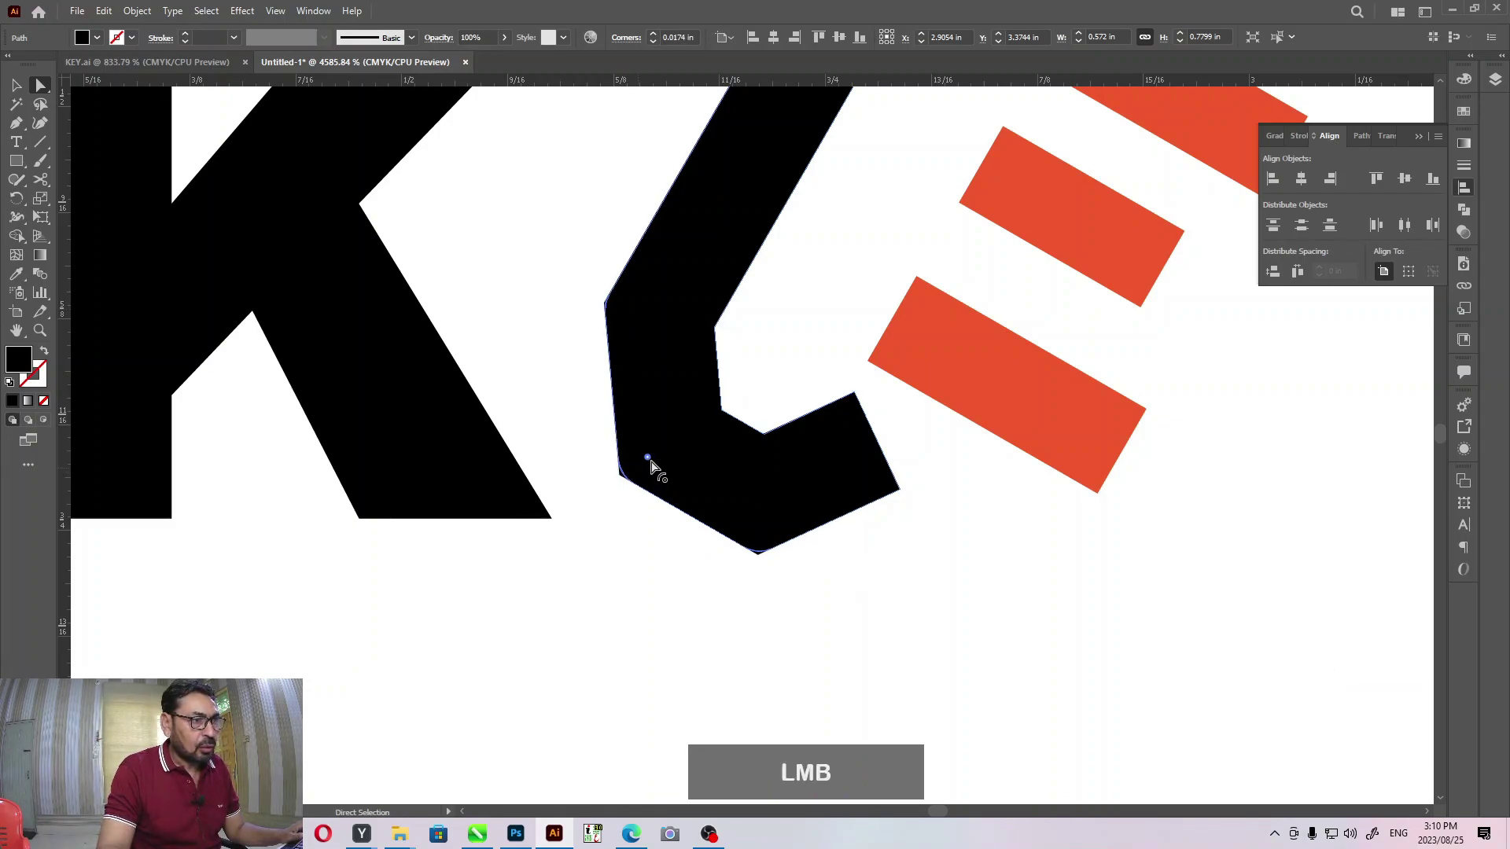